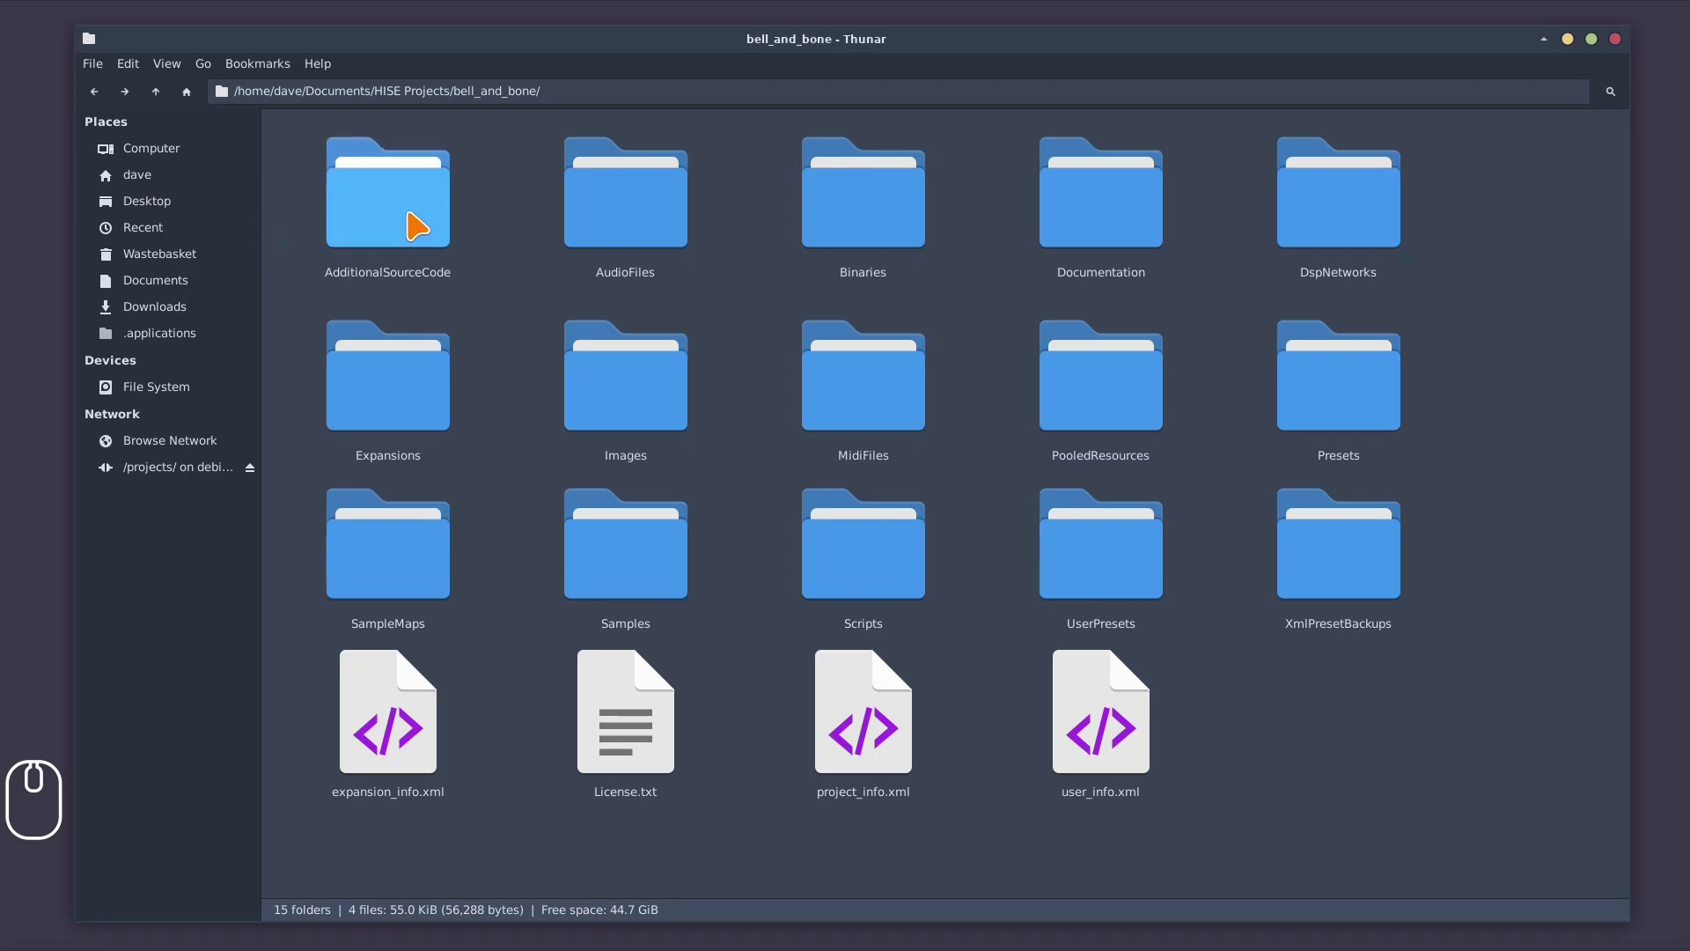
Point out the AdditionalSourceCode and AudioFiles folders in the bell_and_bone project
{"action": "left_click", "coordinate": [424, 218]}
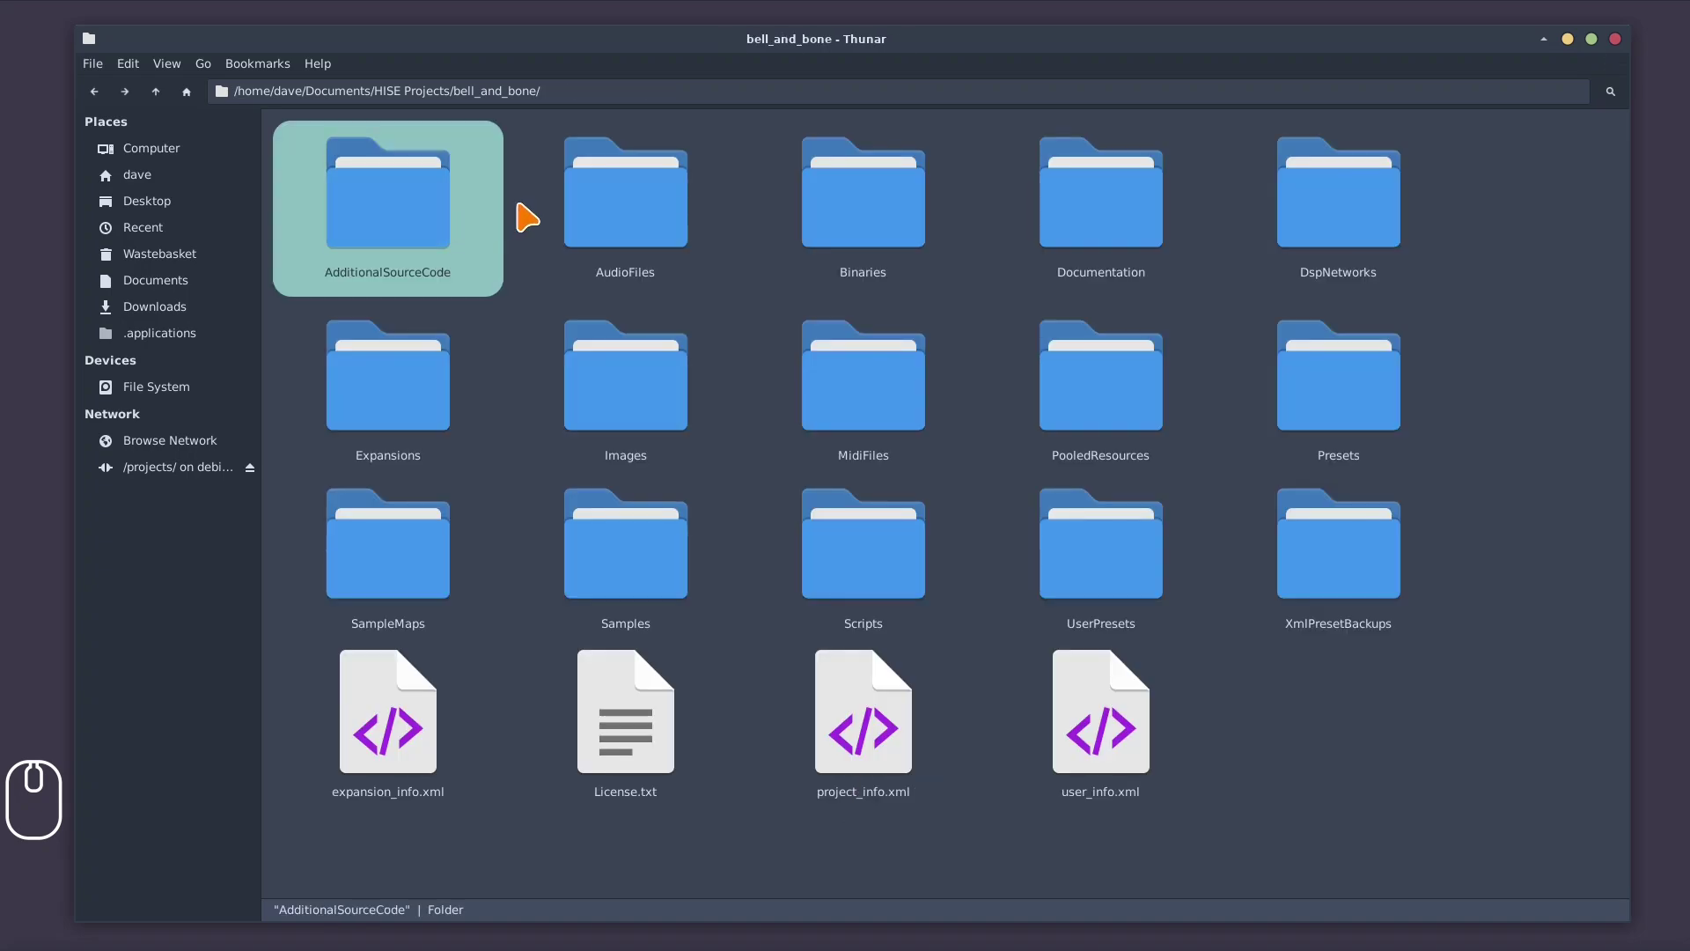
{"action": "left_click", "coordinate": [628, 214]}
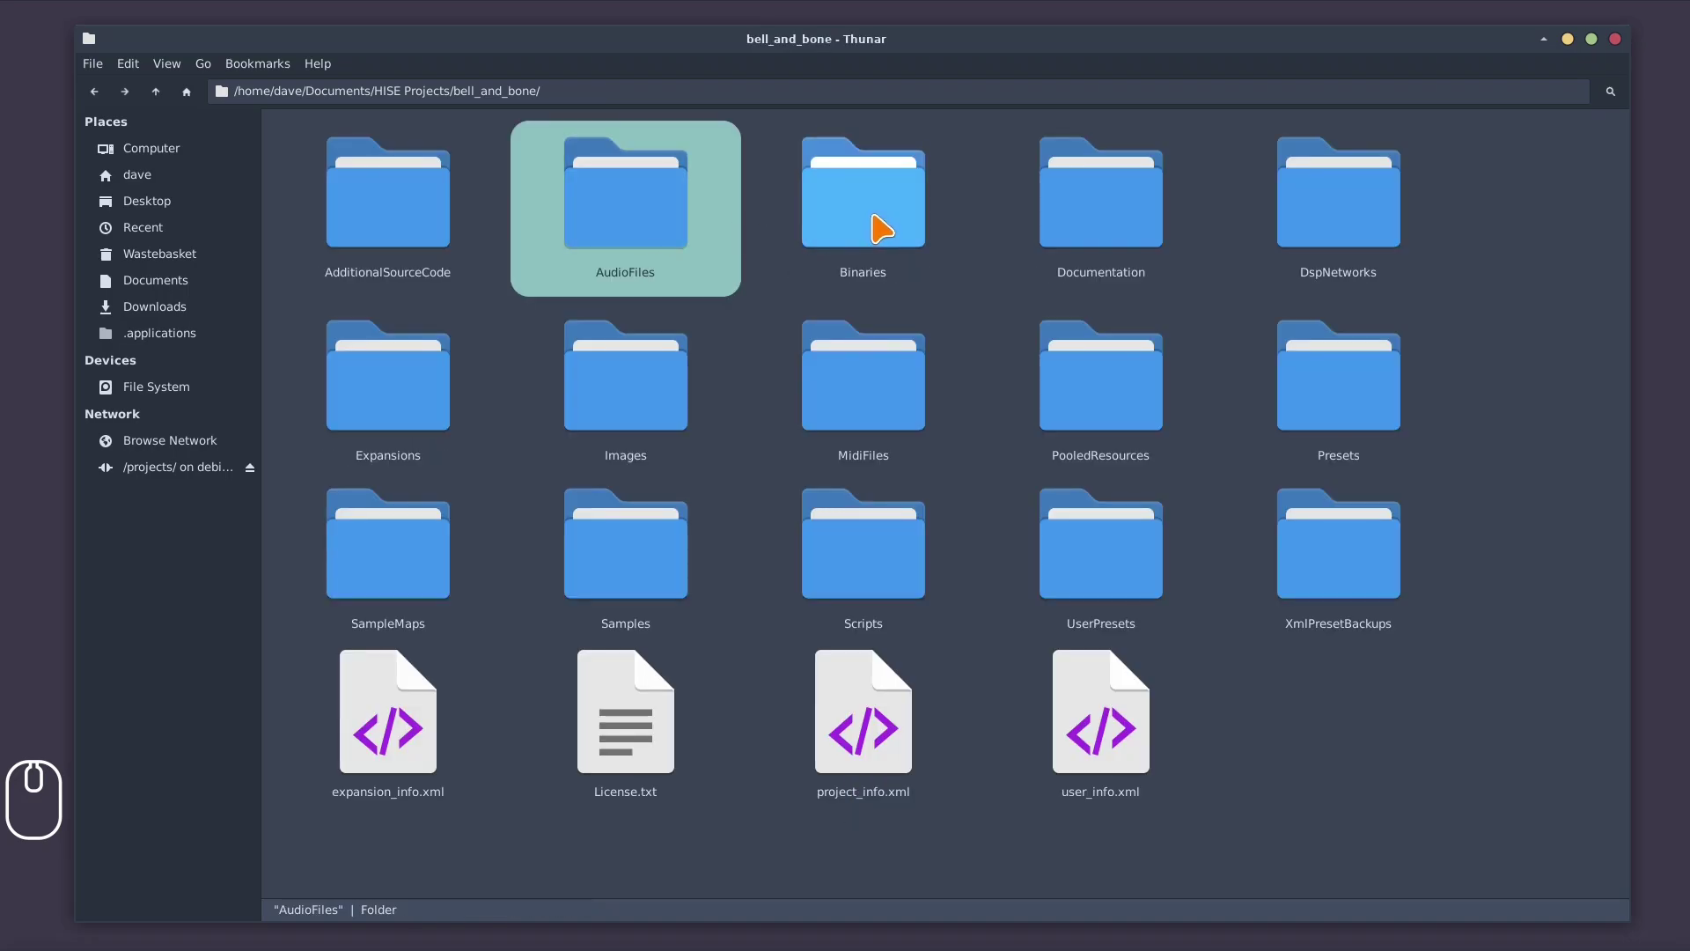
{"action": "left_click", "coordinate": [889, 221]}
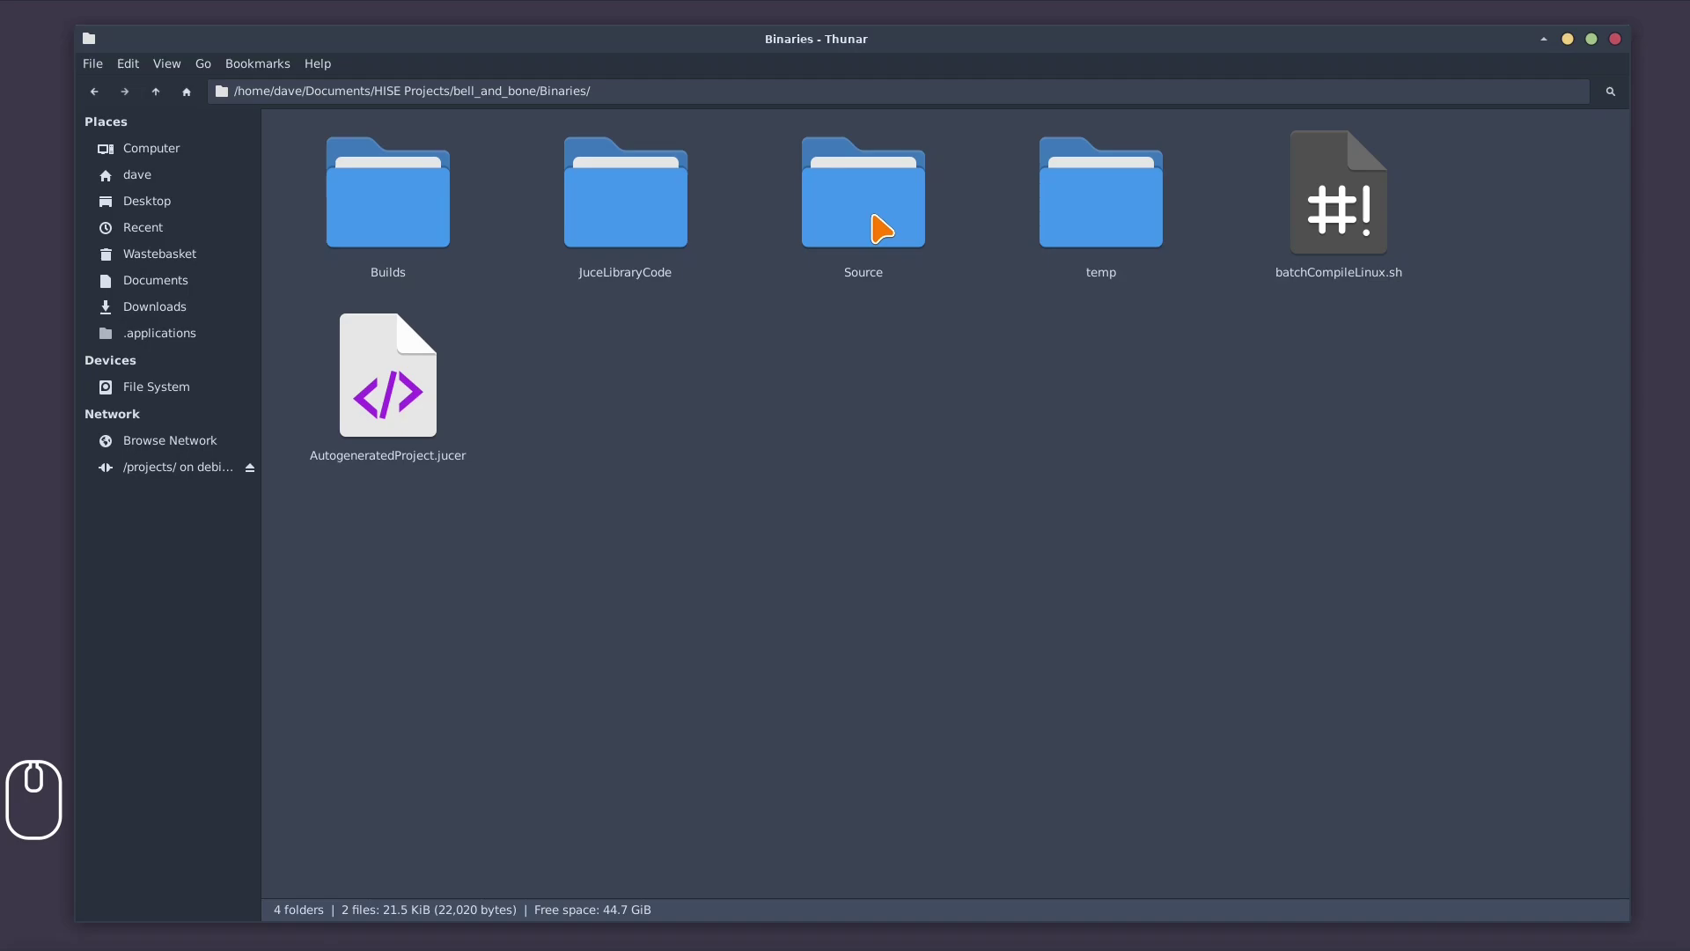
{"action": "left_click", "coordinate": [356, 201]}
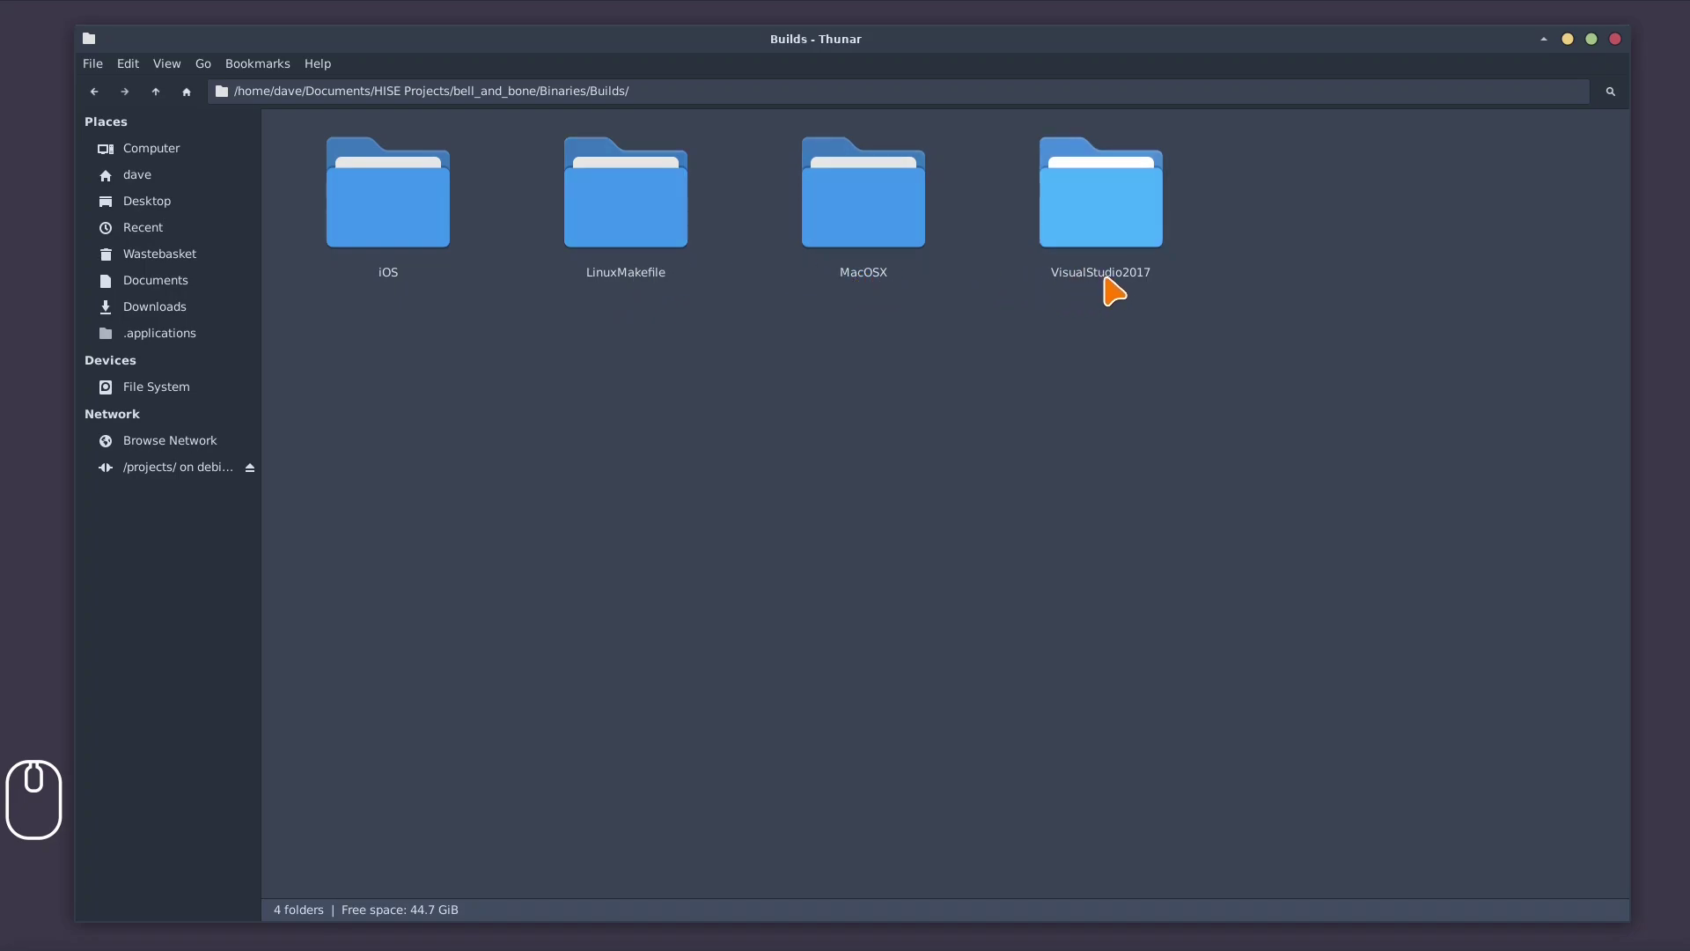
{"action": "left_click", "coordinate": [656, 202]}
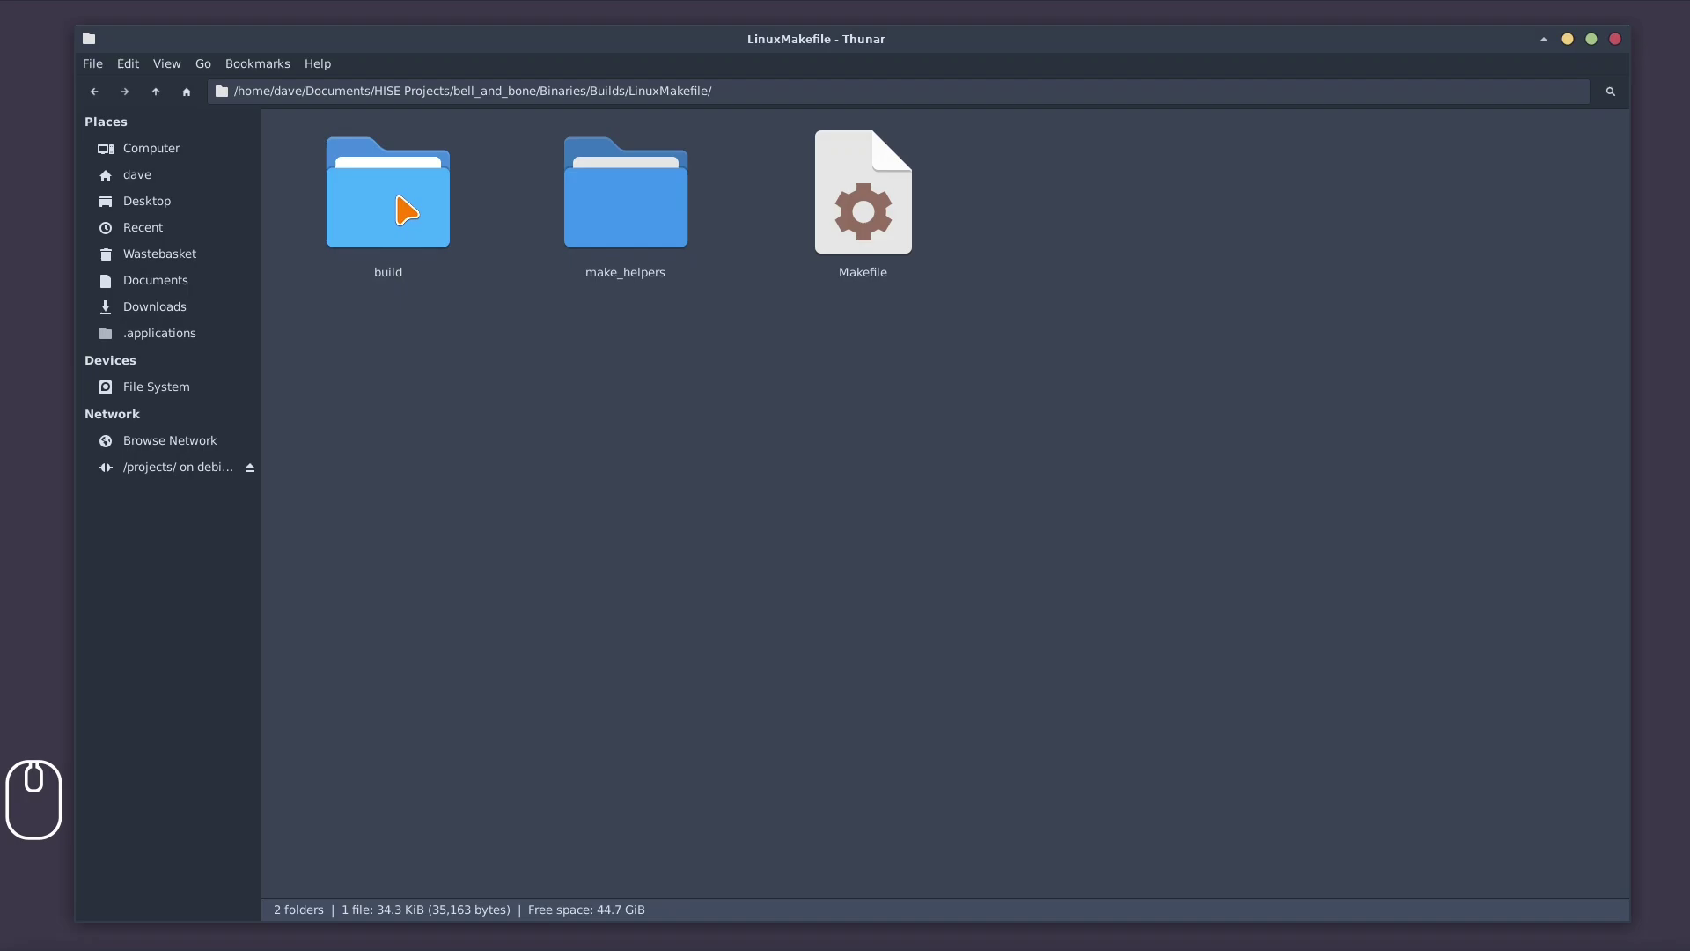
{"action": "left_click", "coordinate": [414, 202]}
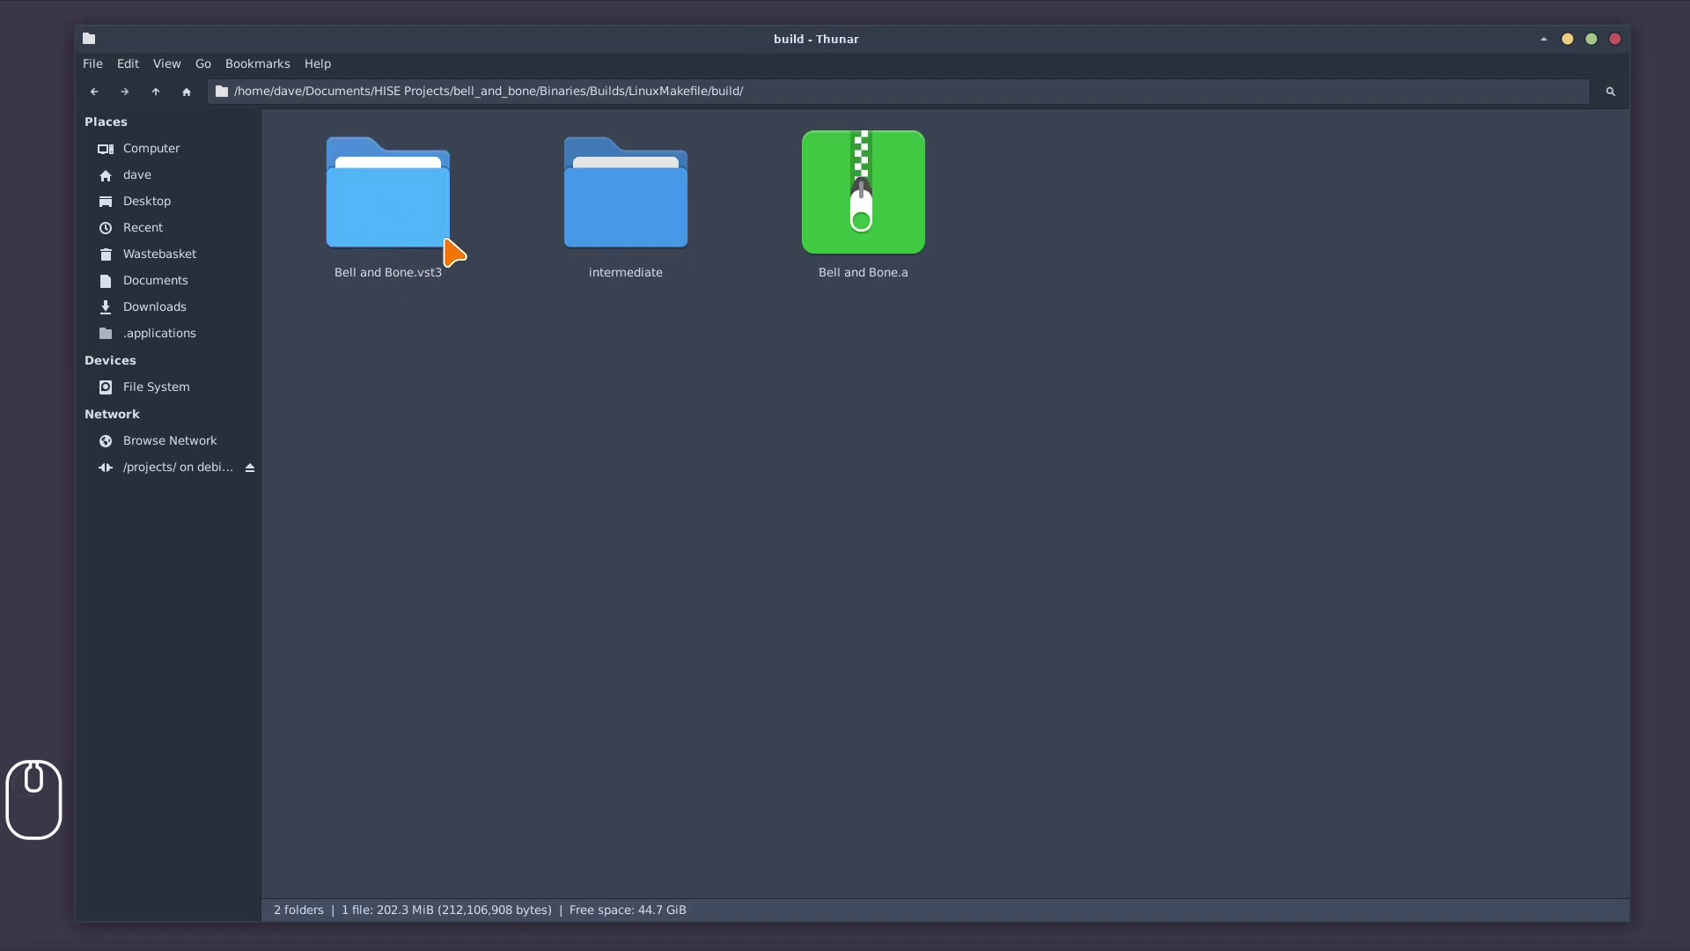
{"action": "left_click", "coordinate": [445, 225]}
{"action": "left_click", "coordinate": [374, 238]}
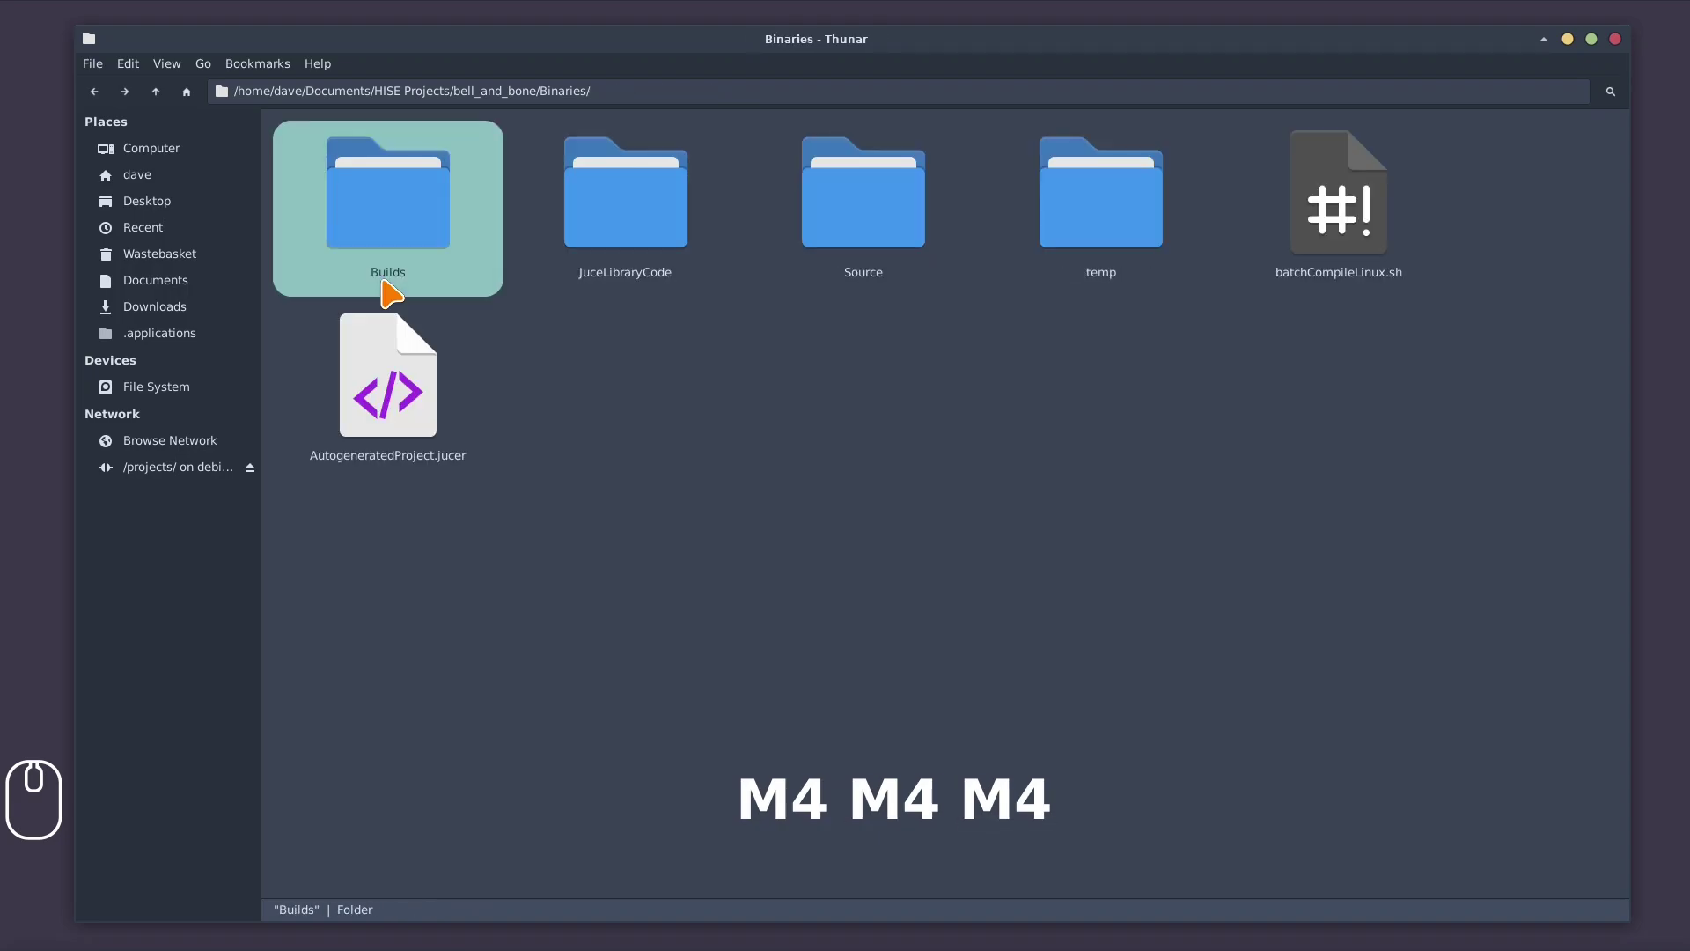
Return to bell_and_bone and look at the DspNetworks and empty Expansions folders
{"action": "left_click", "coordinate": [1136, 203]}
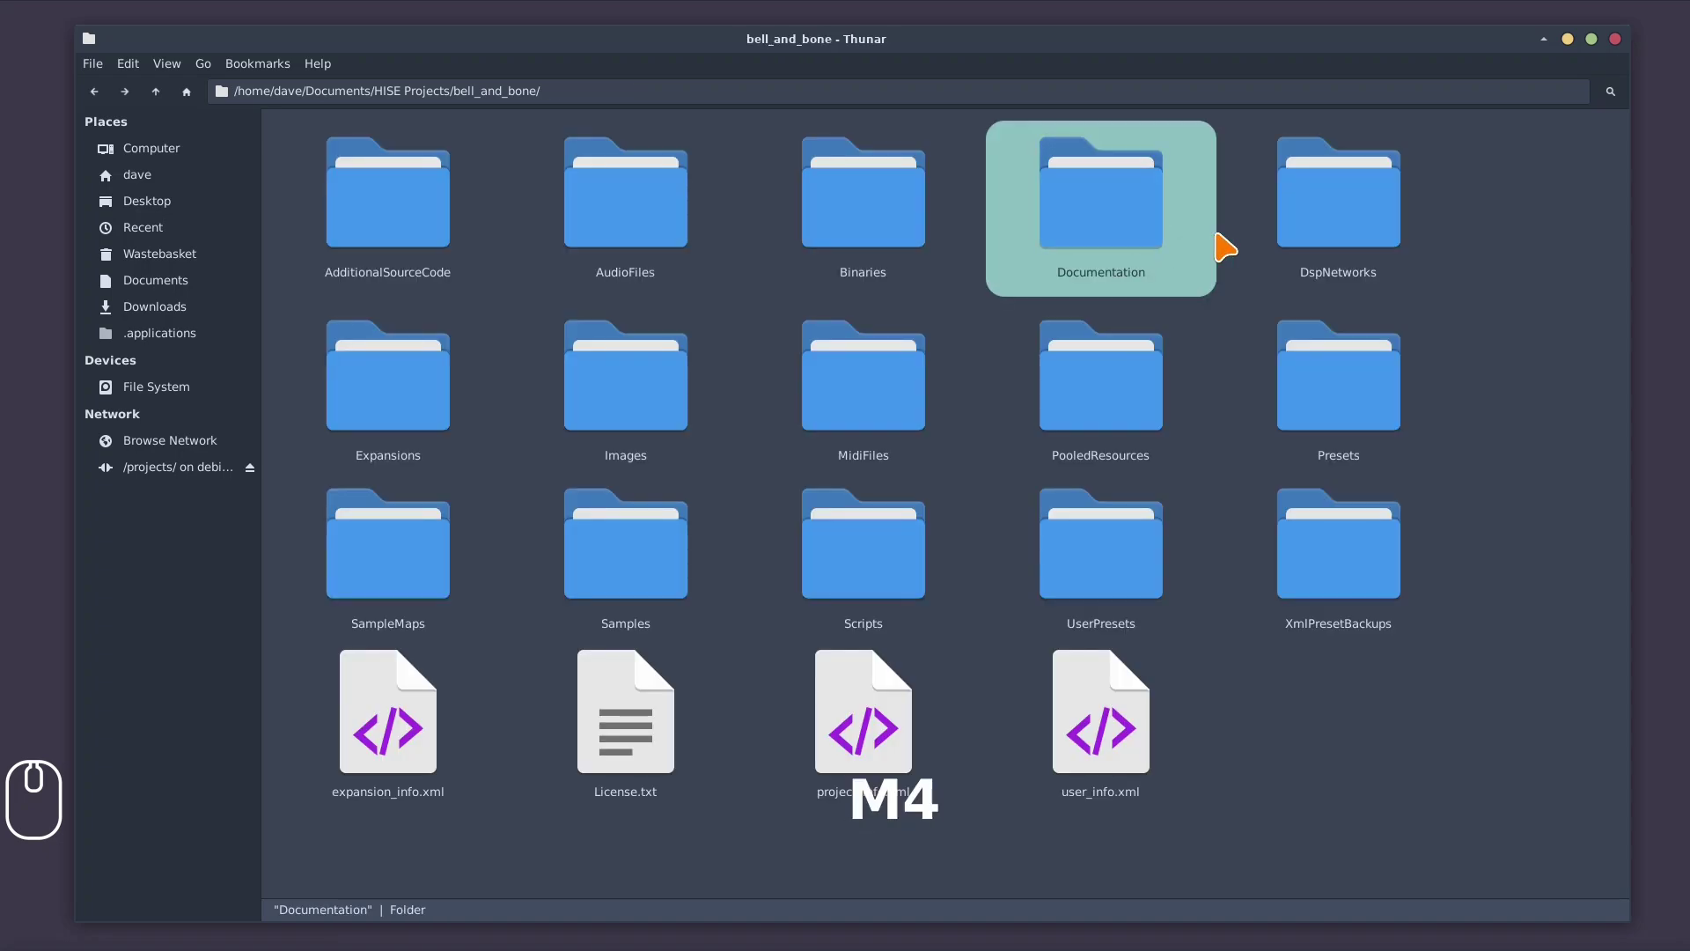
{"action": "left_click", "coordinate": [1352, 218]}
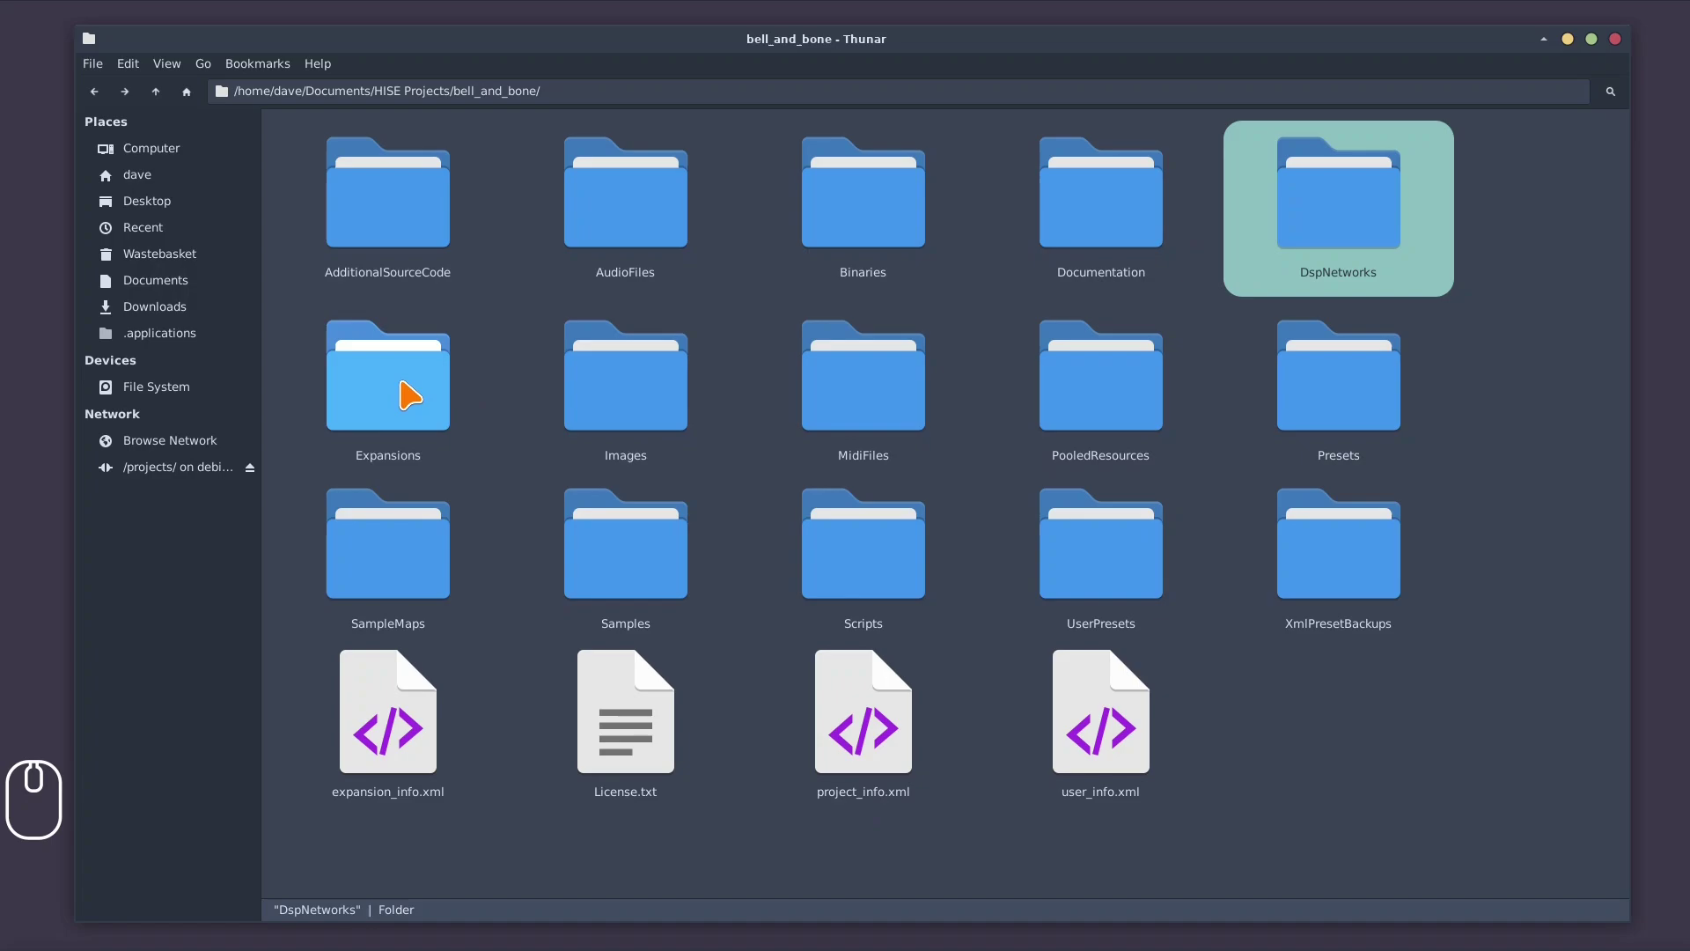
{"action": "left_click", "coordinate": [417, 387]}
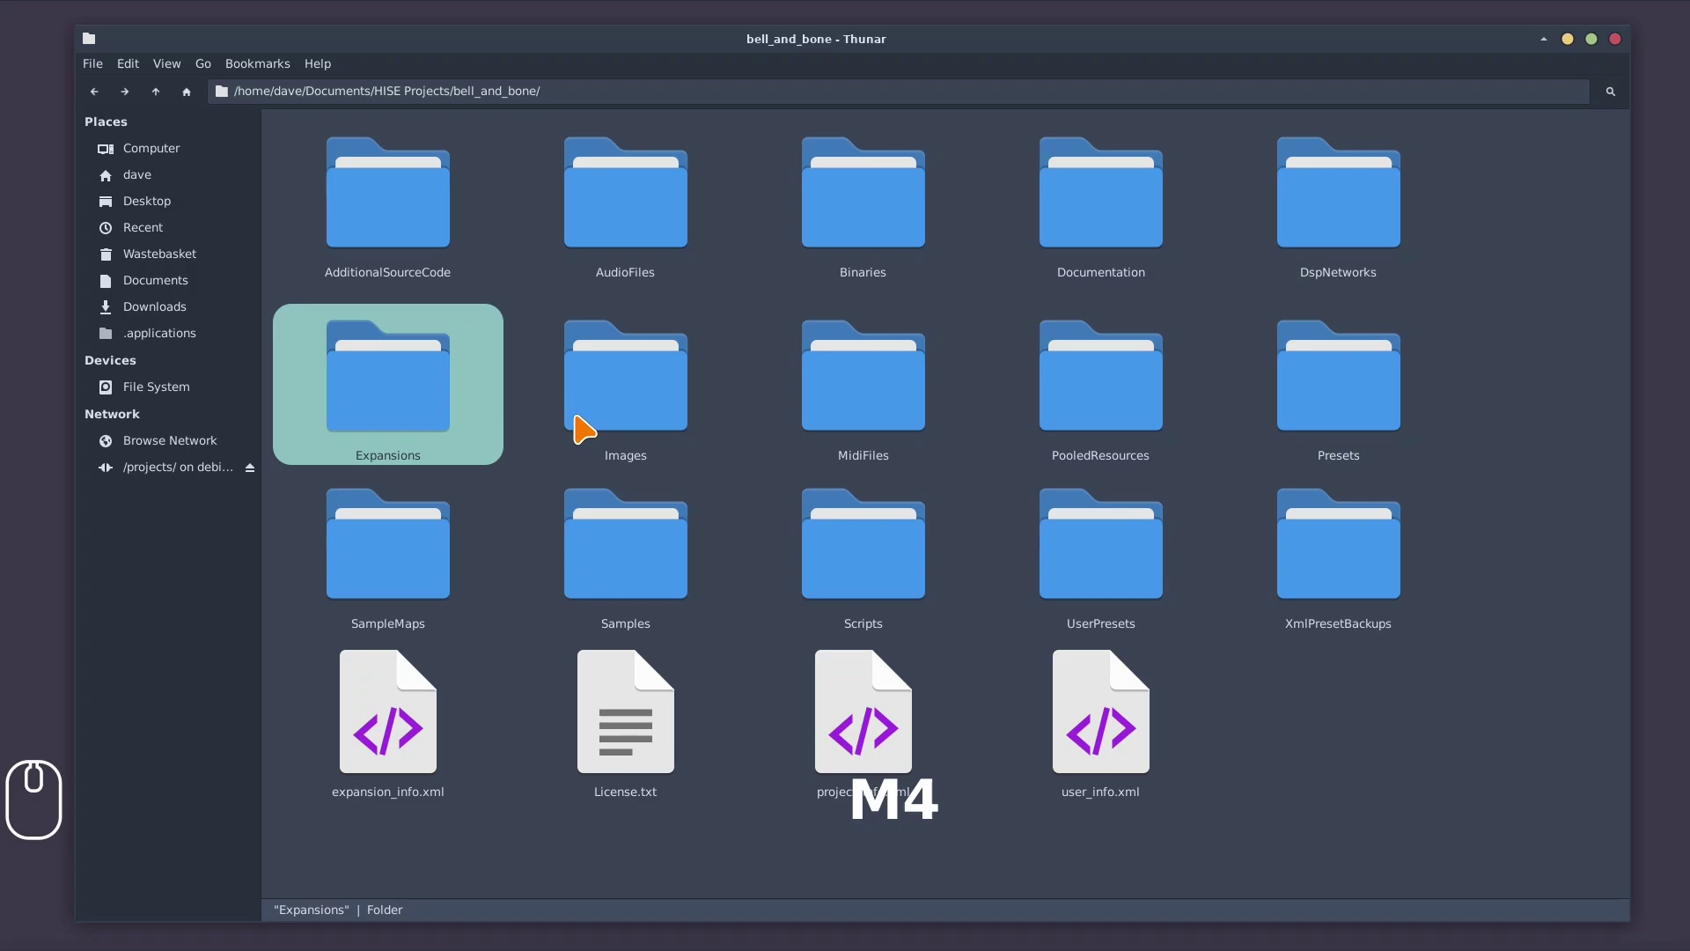
Browse the Images folder and its Fonts subfolder with BebasNeue and RobotoMono files
{"action": "left_click", "coordinate": [629, 387]}
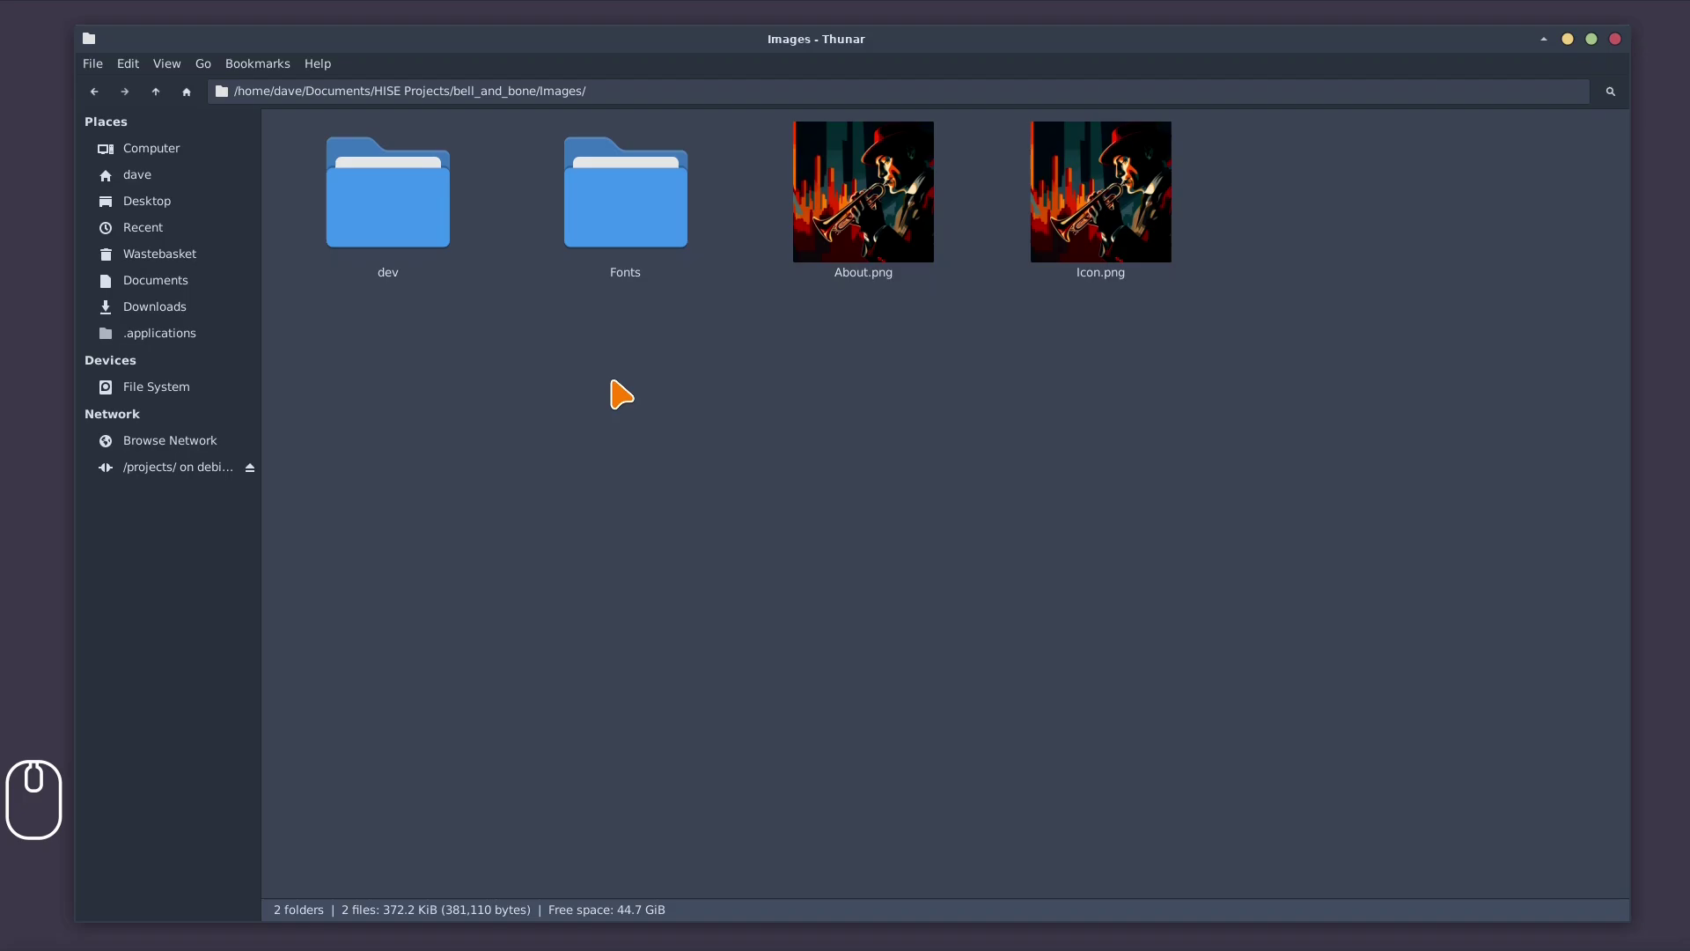
{"action": "left_click", "coordinate": [643, 212]}
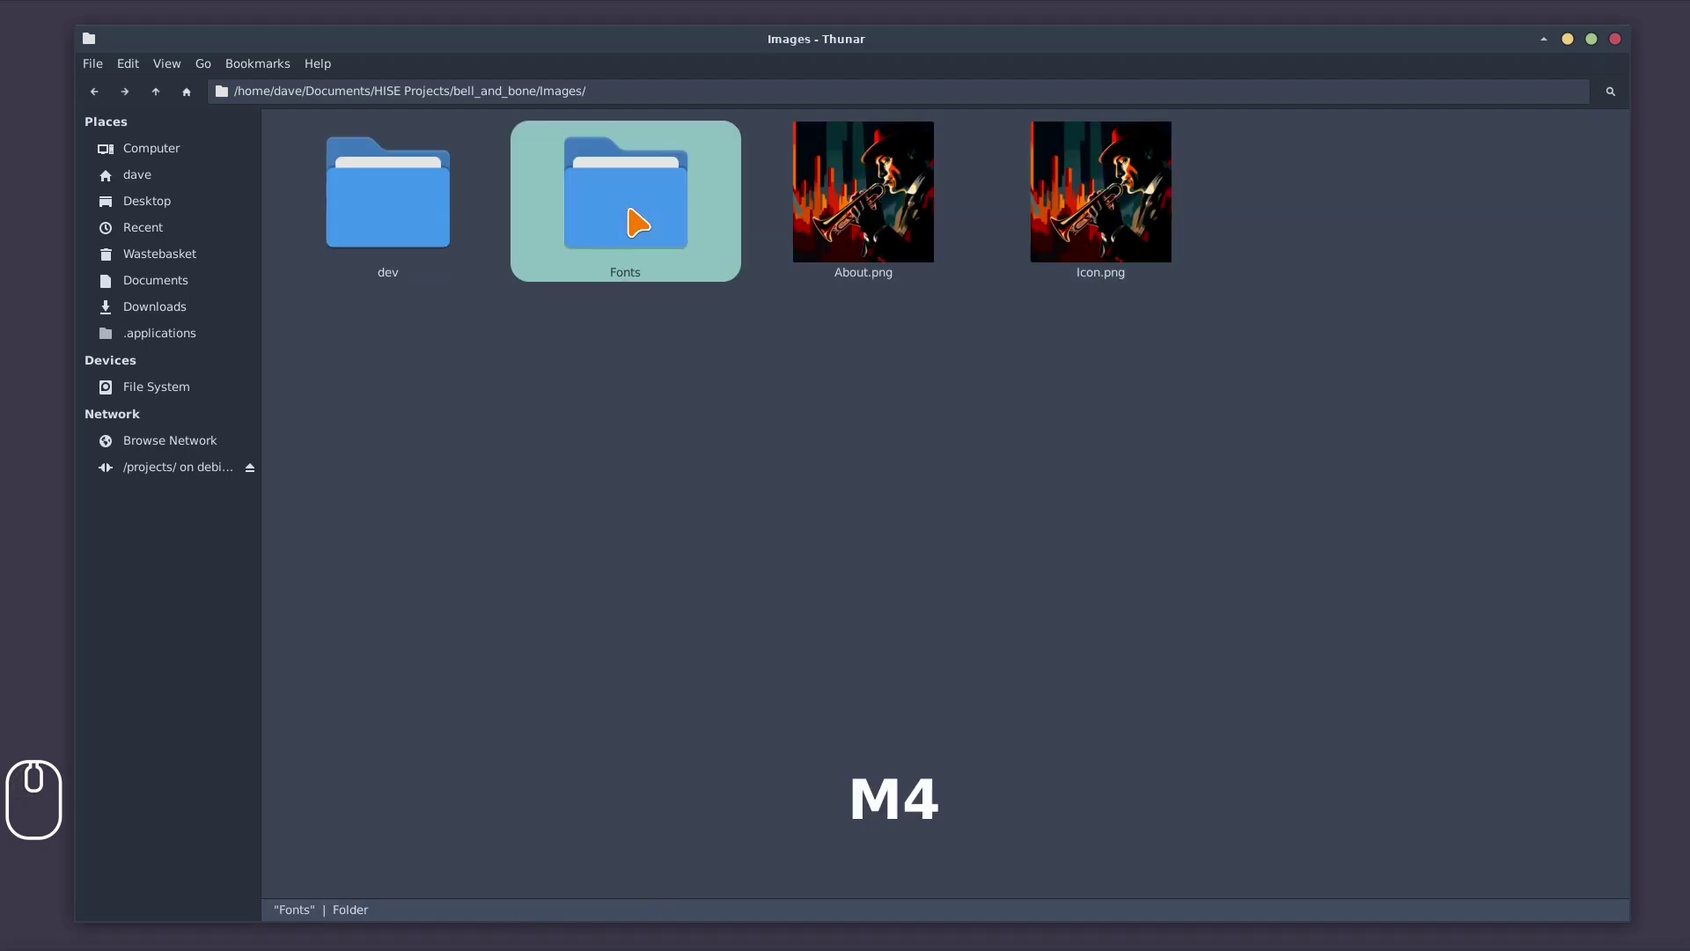
Look at the empty MidiFiles folder, PooledResources with its four .dat files, and Presets
{"action": "left_click", "coordinate": [879, 426]}
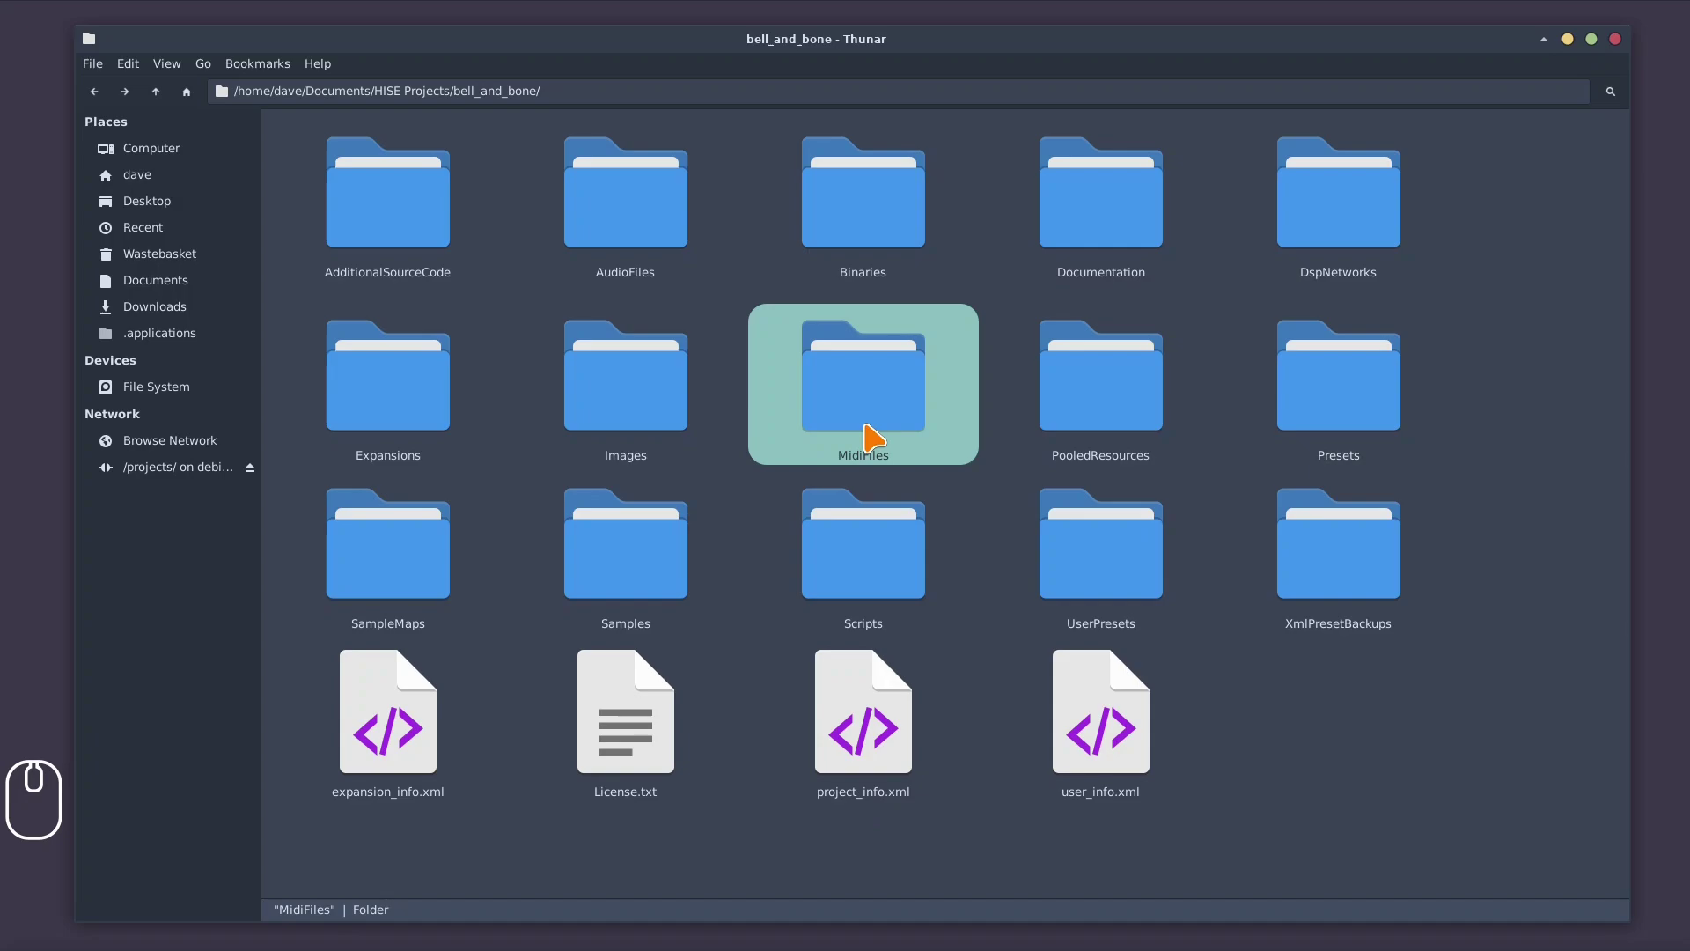
{"action": "left_click", "coordinate": [1117, 414]}
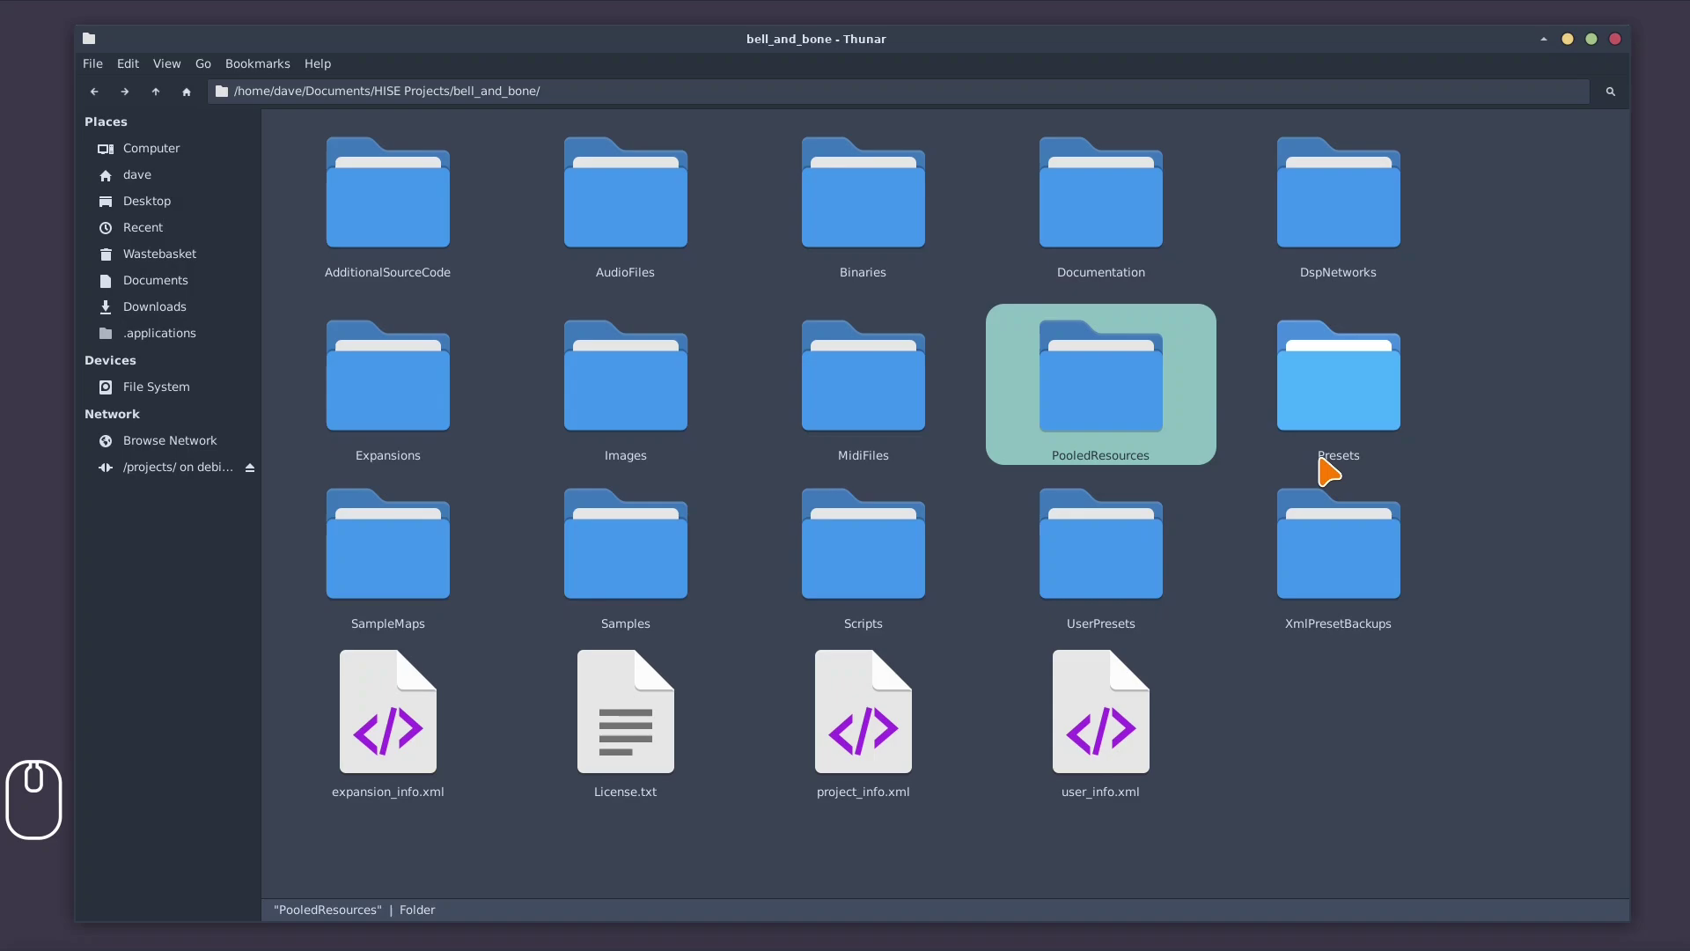
{"action": "left_click", "coordinate": [1338, 463]}
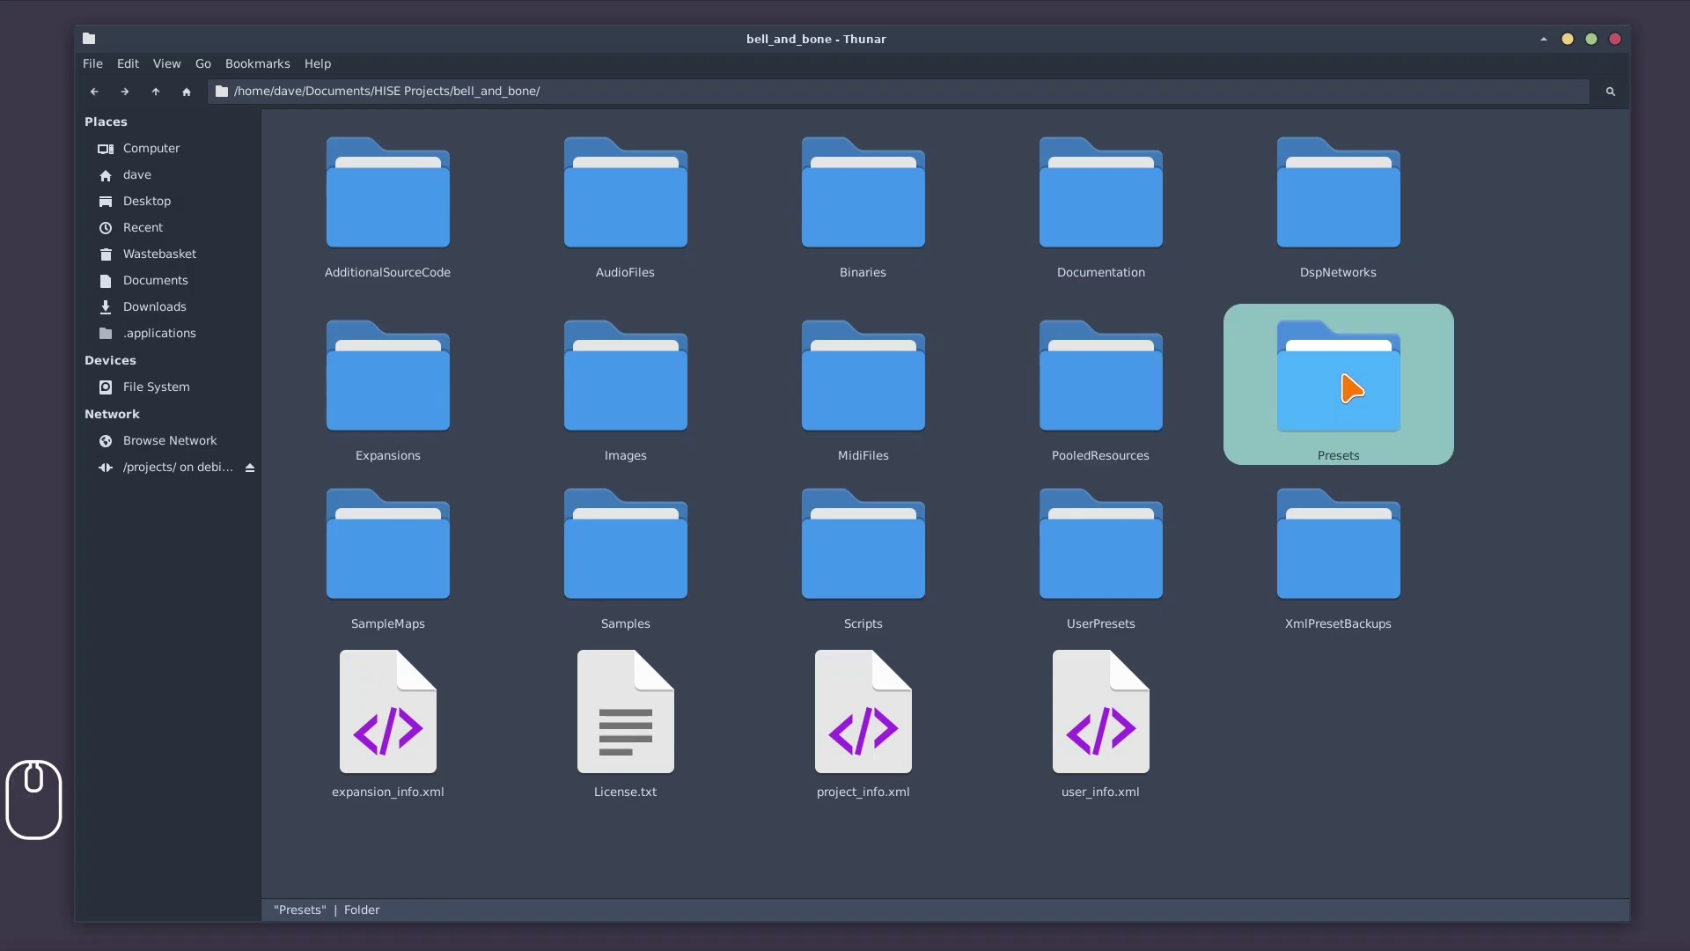
{"action": "left_click", "coordinate": [1357, 376]}
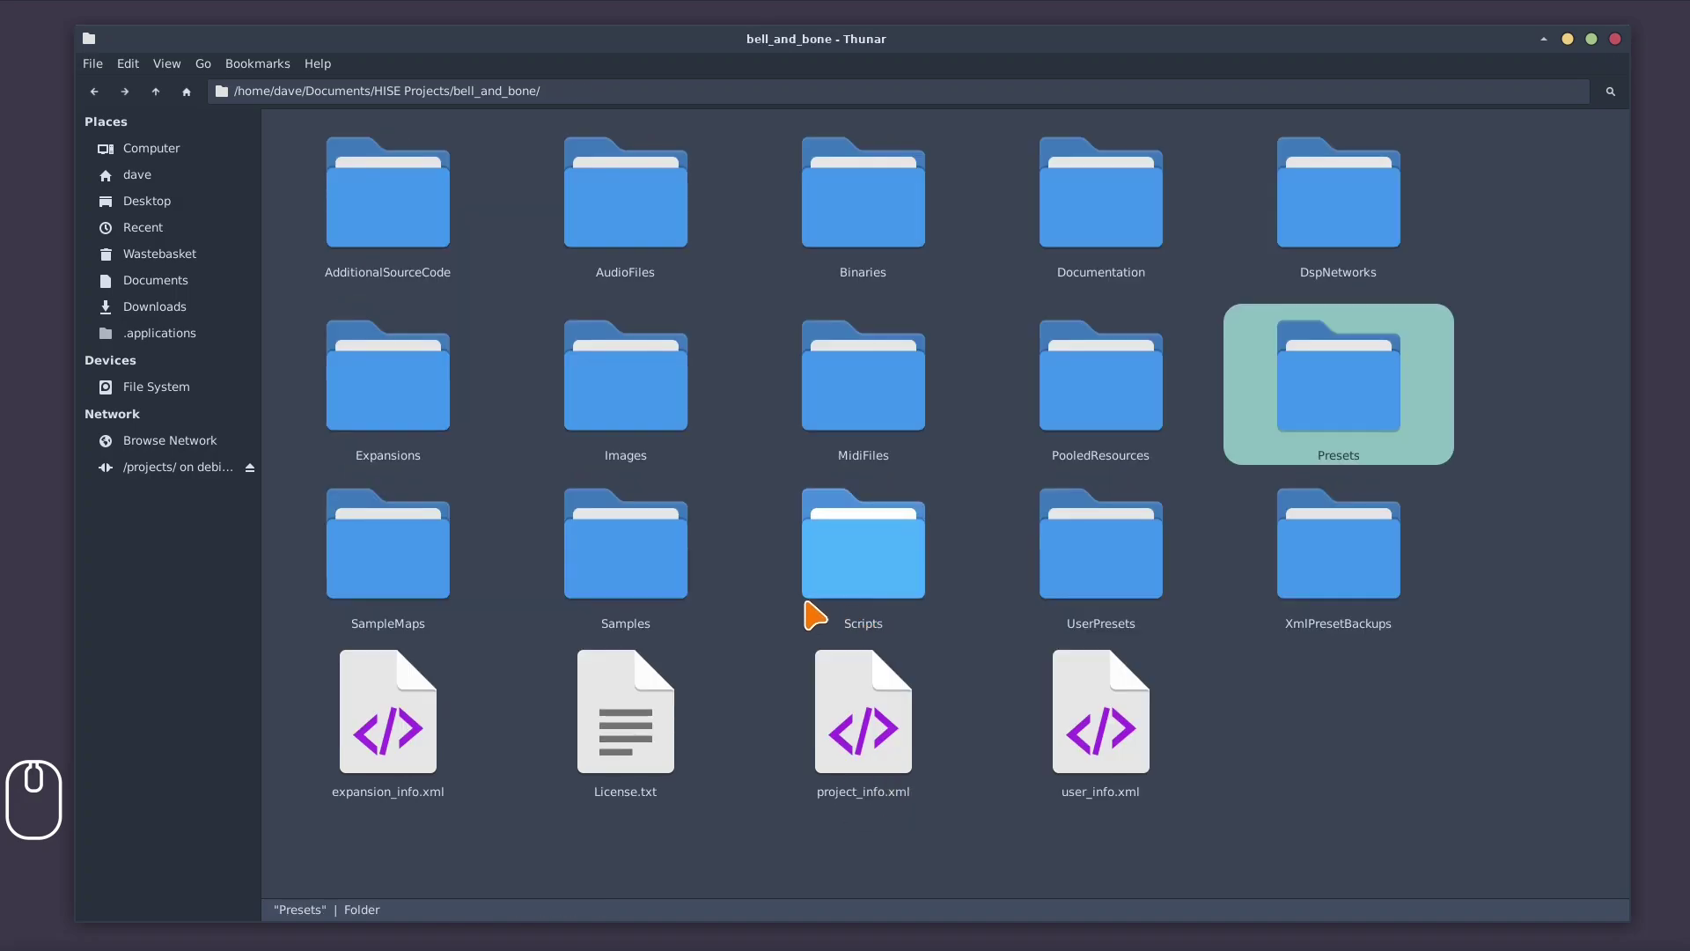
Browse the SampleMaps folder's four trombone and trumpet XML sample maps
{"action": "double_click", "coordinate": [387, 572]}
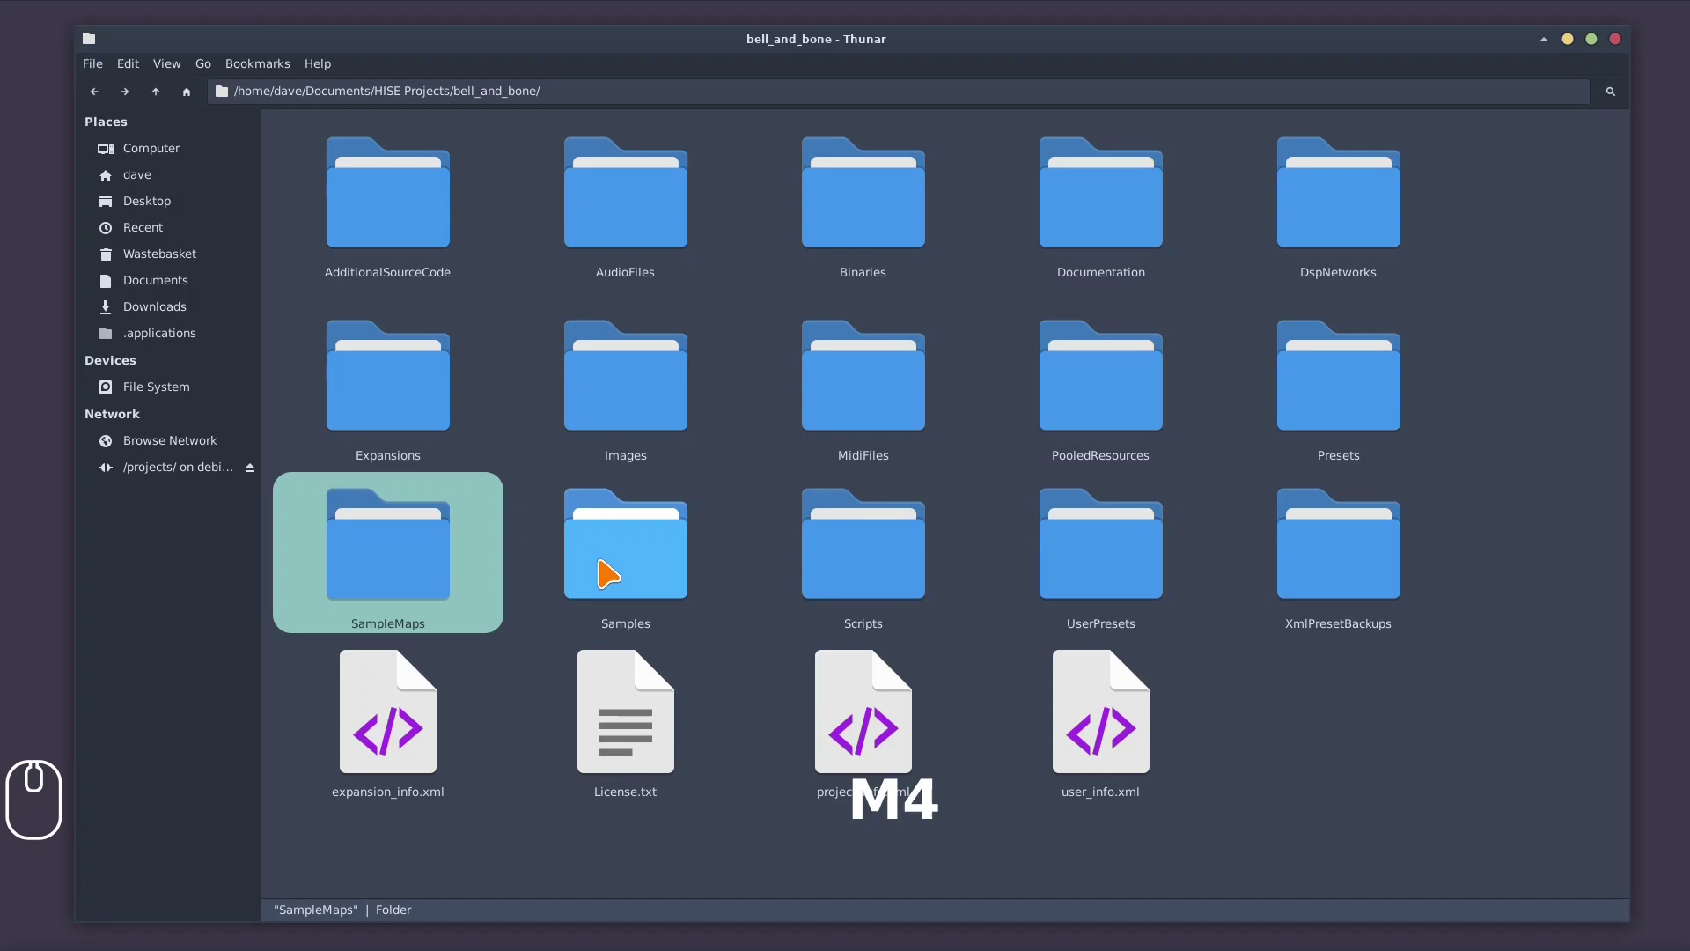
Browse the Samples folder and the trumpet articulation folders inside it
{"action": "left_click", "coordinate": [613, 563]}
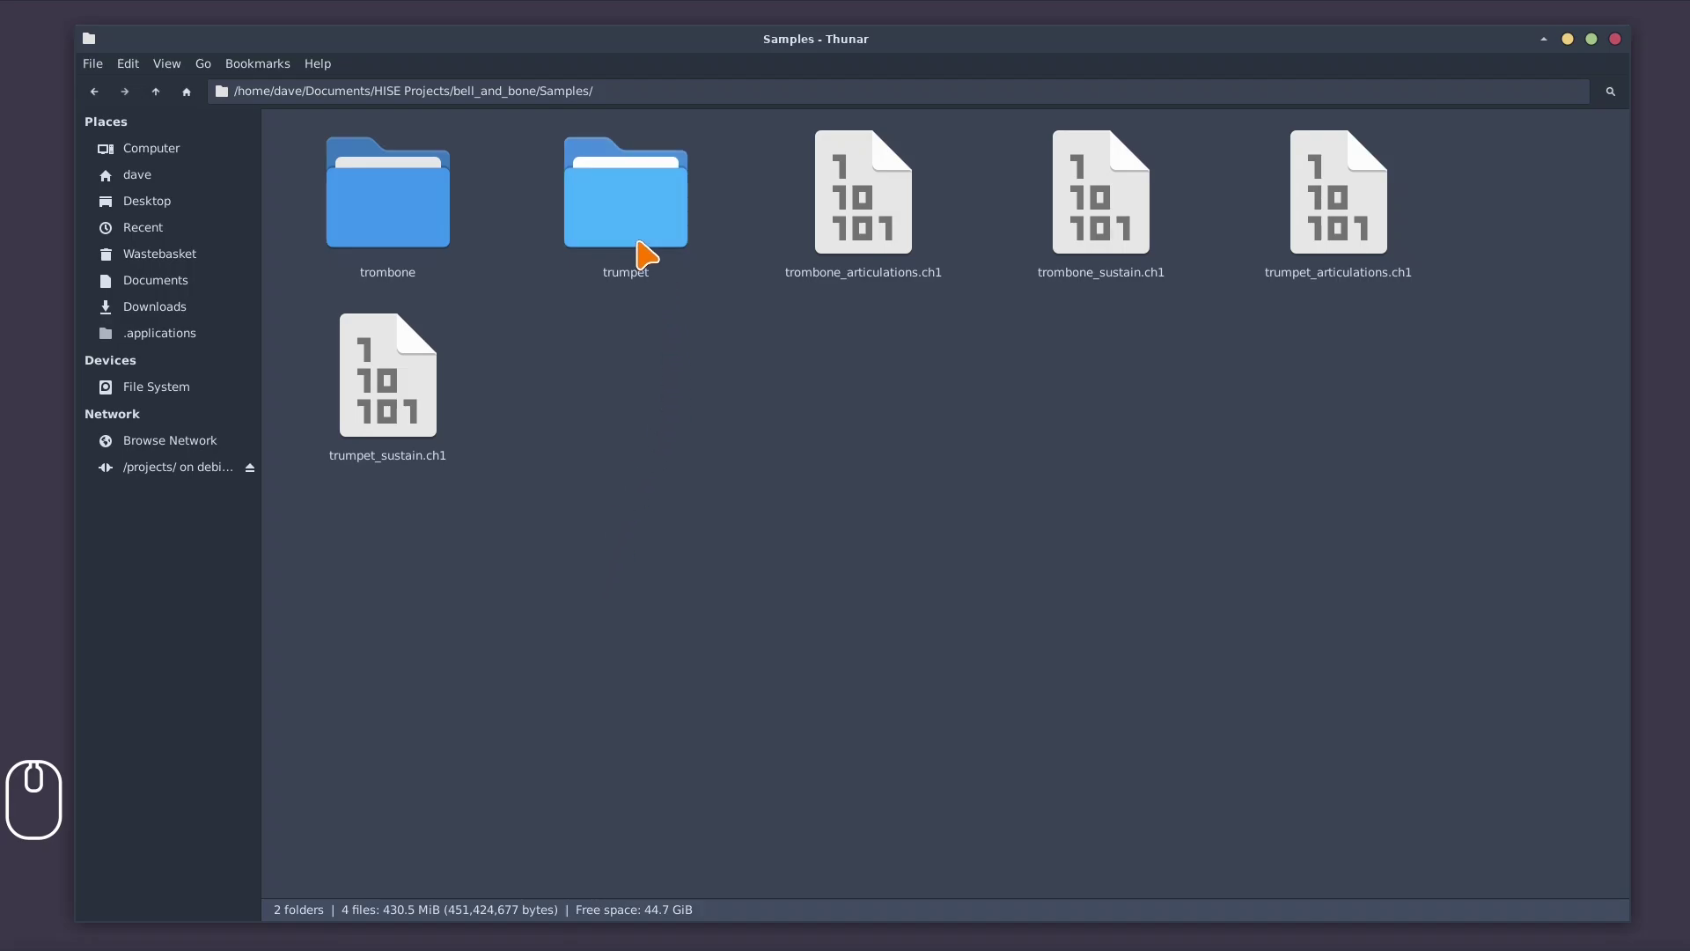
{"action": "double_click", "coordinate": [634, 204]}
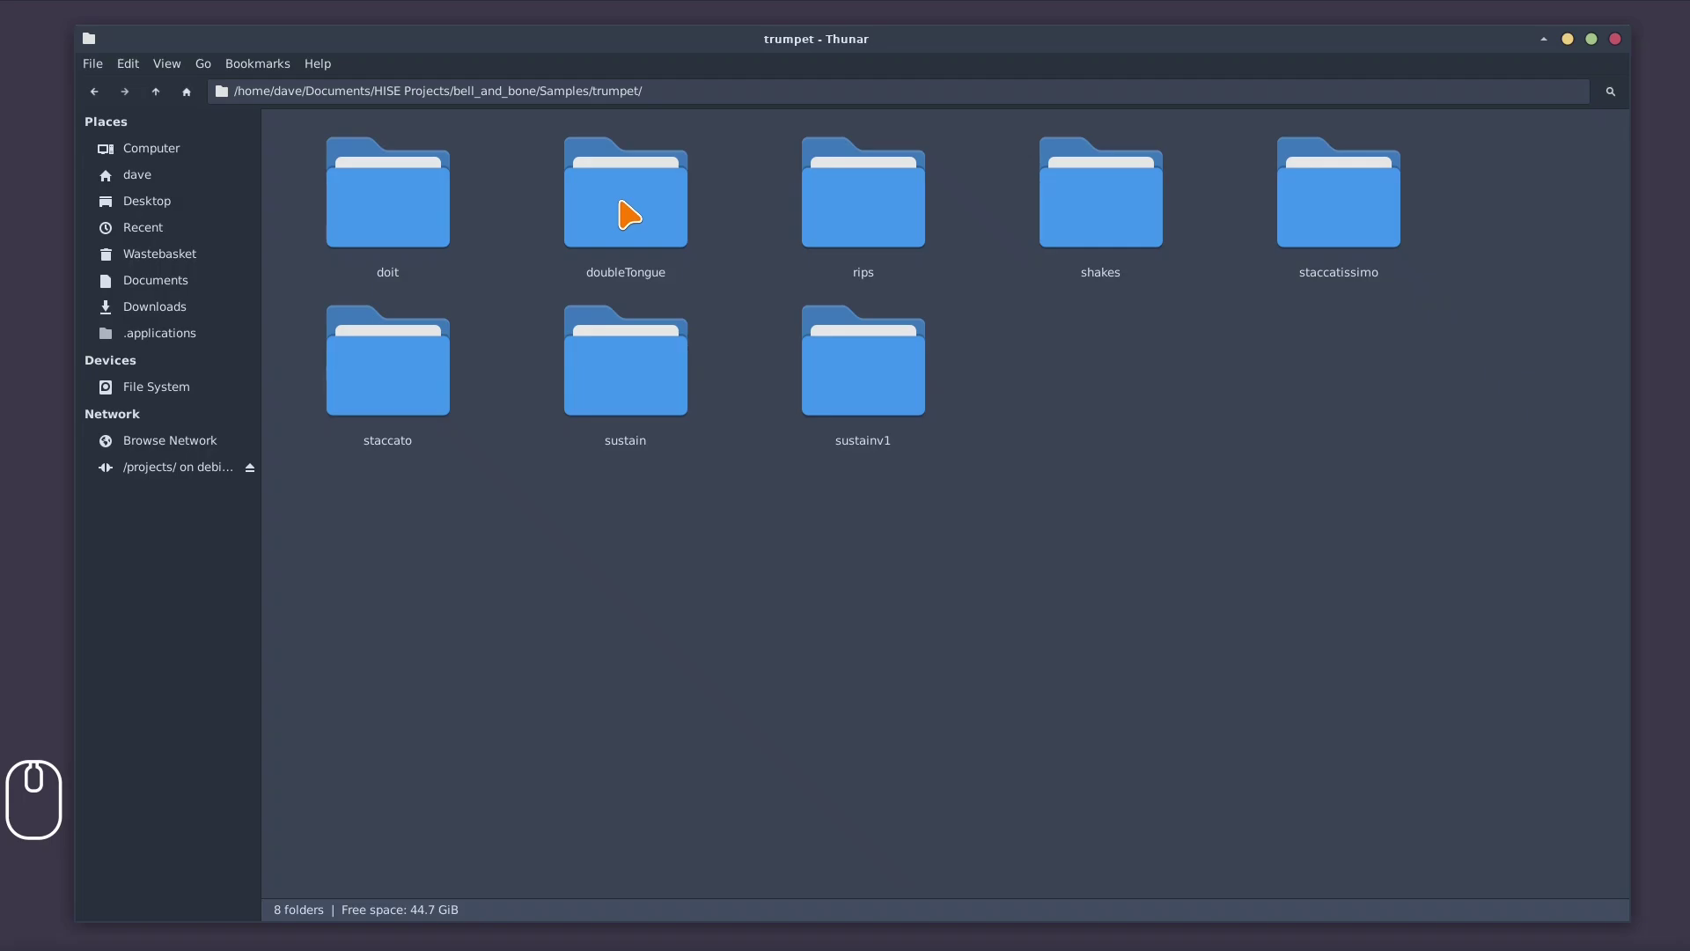
{"action": "double_click", "coordinate": [635, 203]}
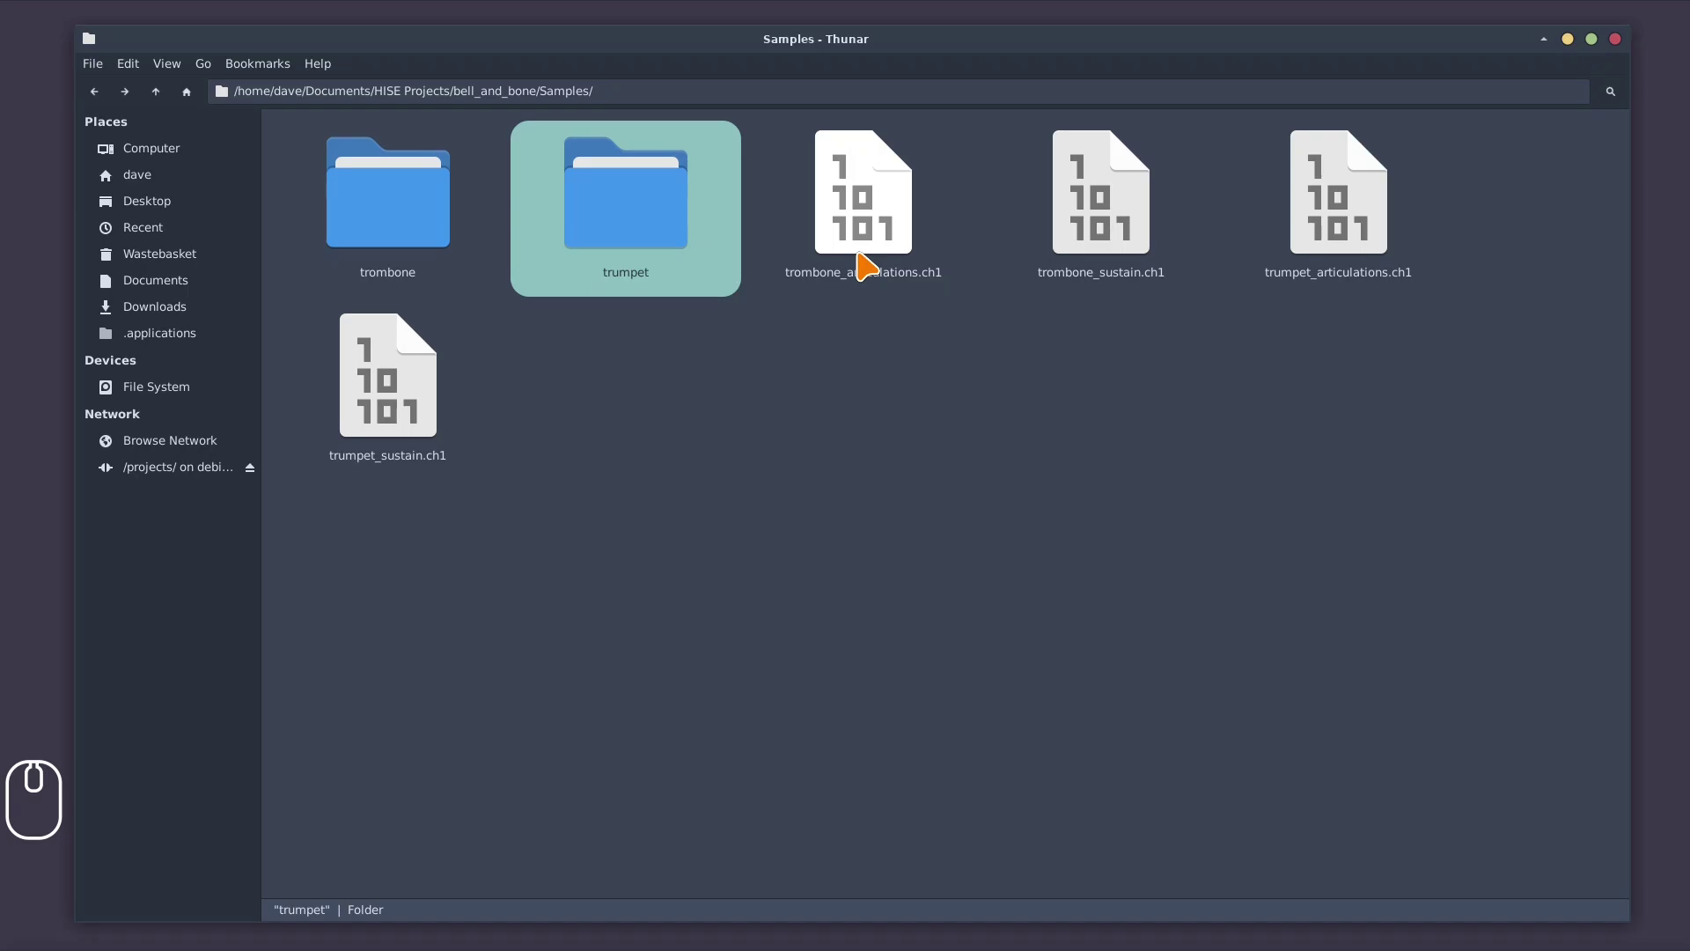
Follow Scripts/ScriptProcessors/bellAndBone down to Interface.js, then return to bell_and_bone
{"action": "left_click", "coordinate": [877, 550]}
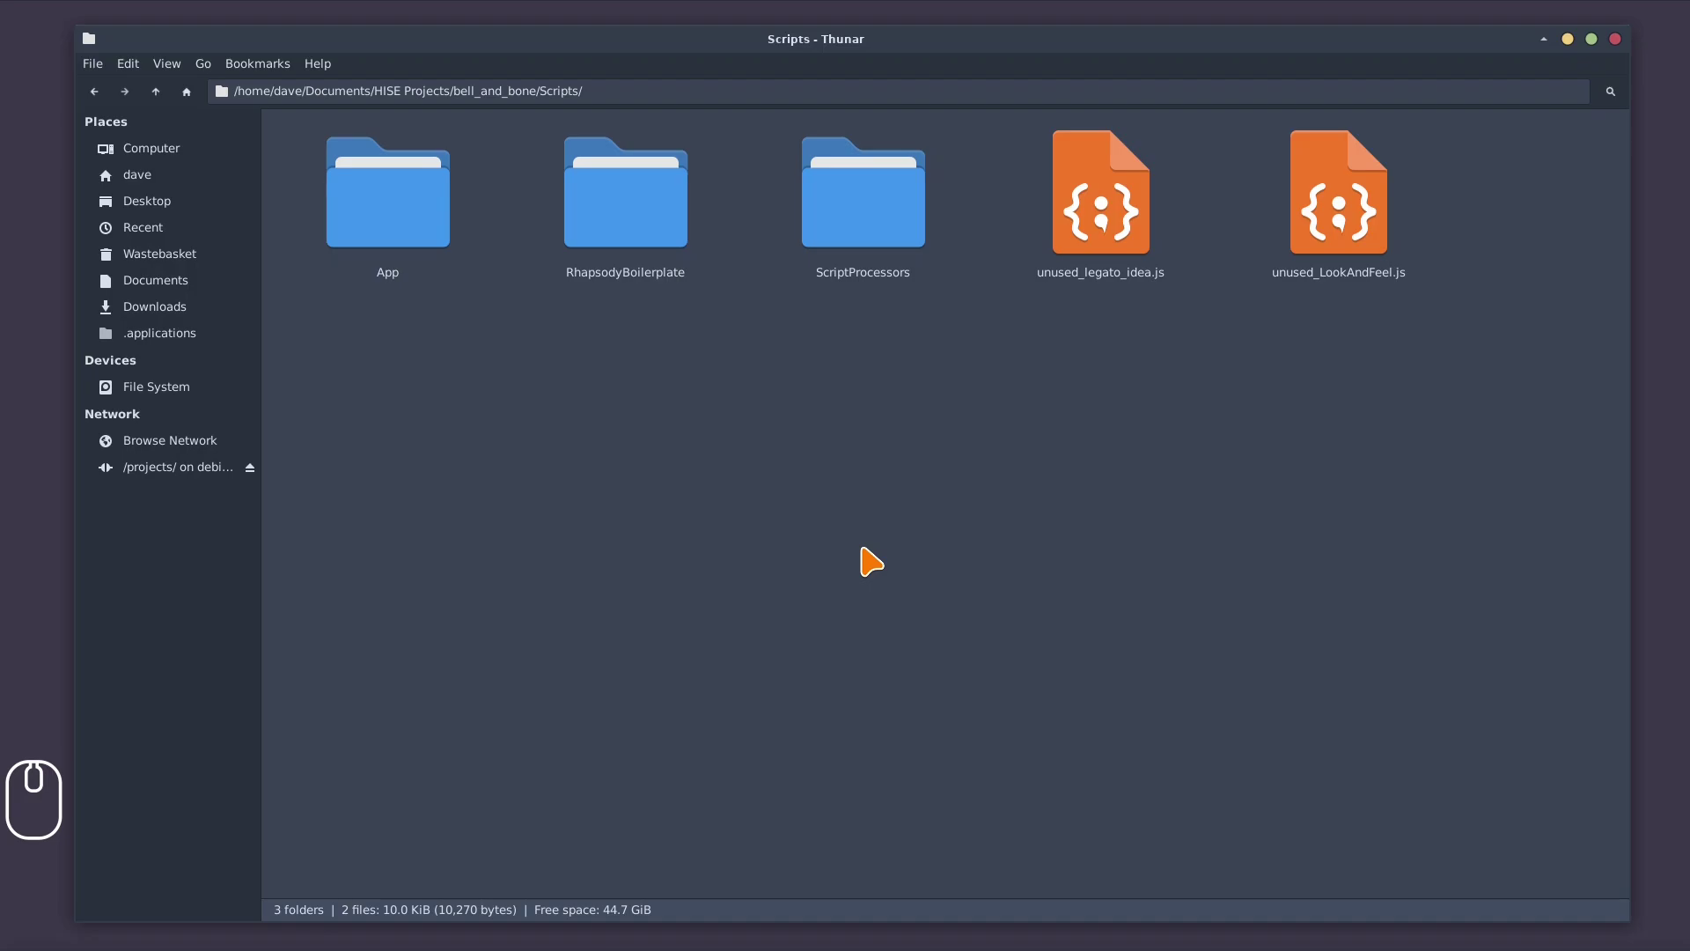
{"action": "double_click", "coordinate": [896, 244]}
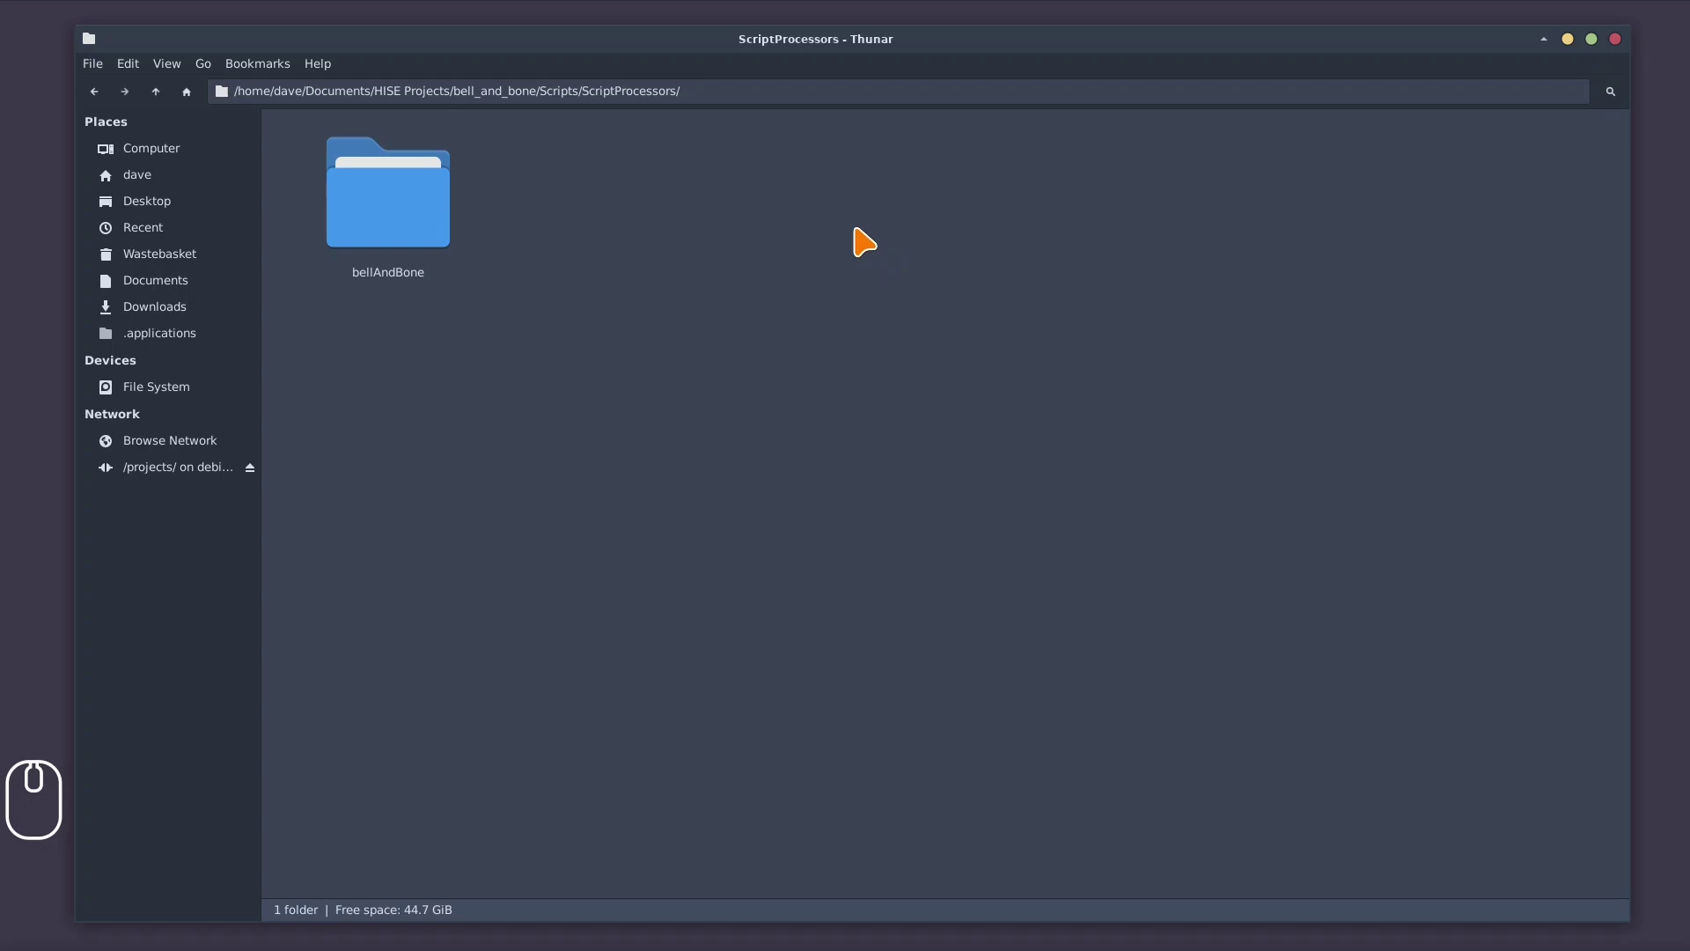
{"action": "double_click", "coordinate": [441, 209]}
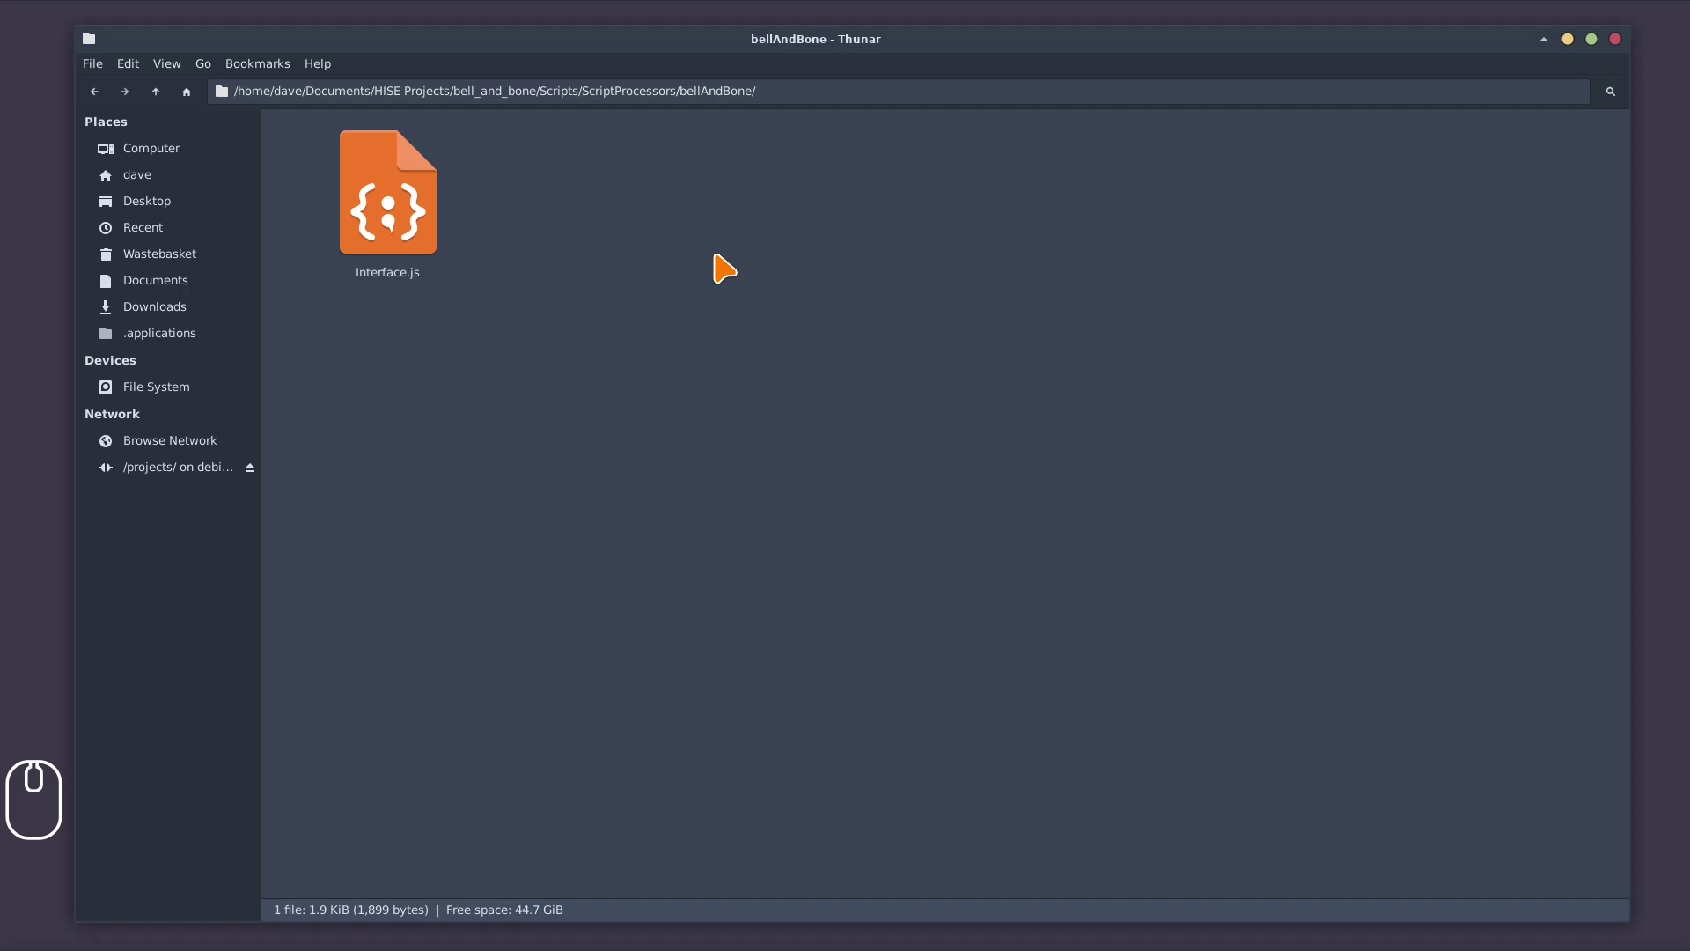
{"action": "scroll", "scroll_direction": "up", "scroll_amount": 3}
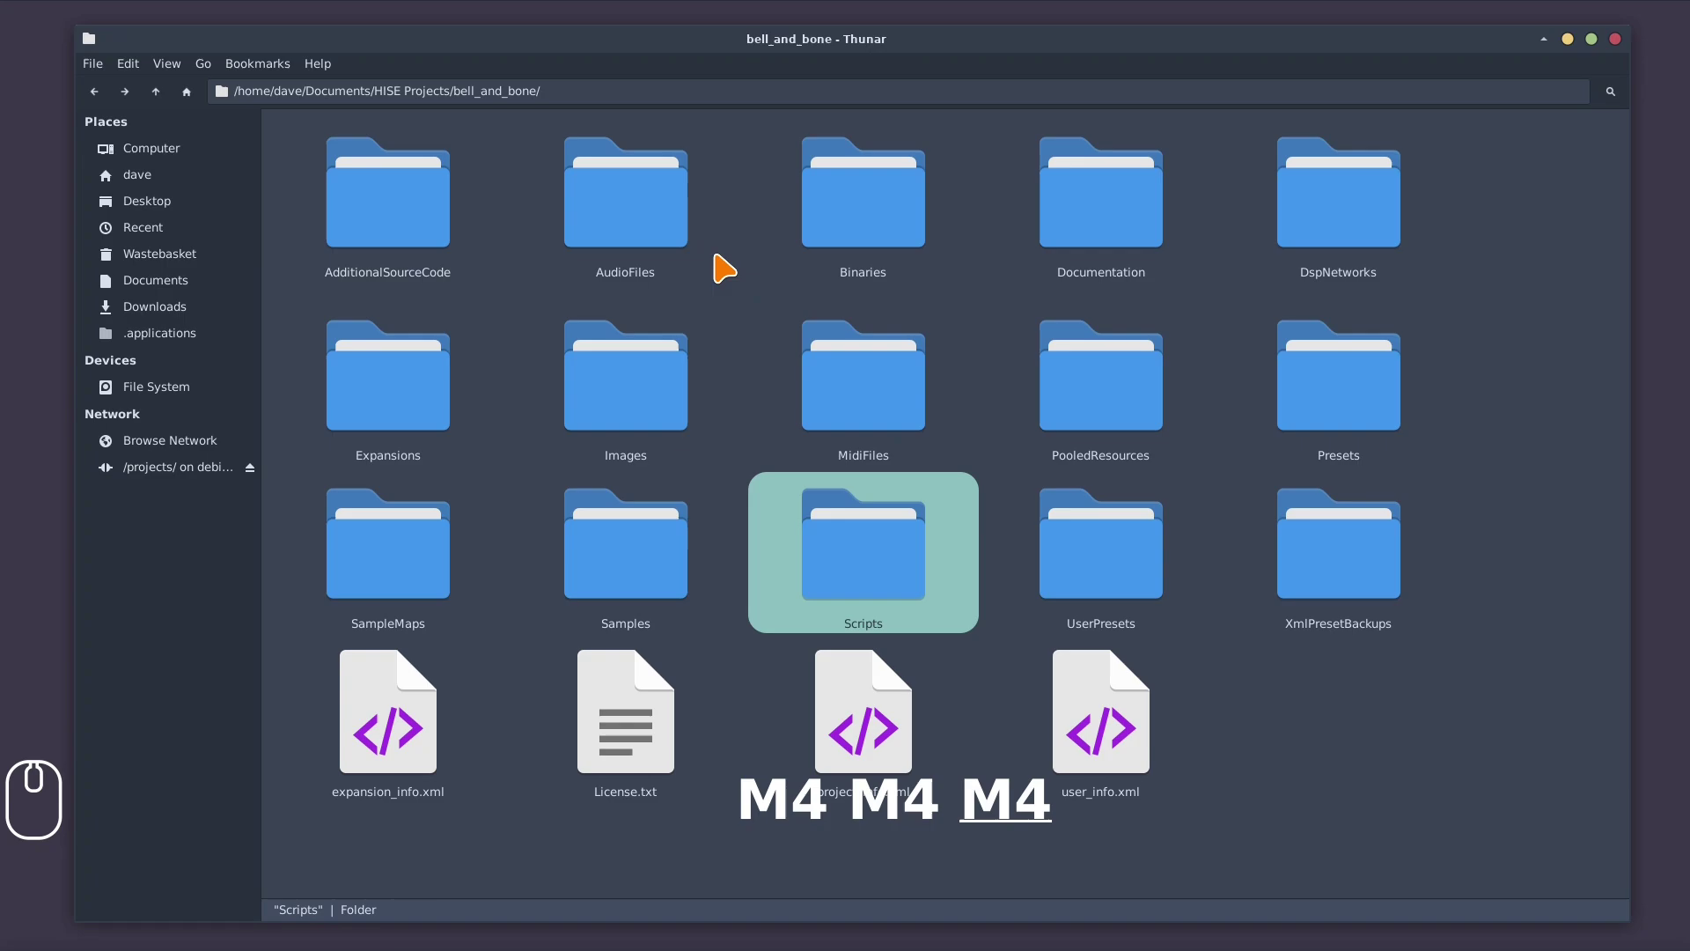
Browse UserPresets/Factory/Default with Trombone.preset and Trumpet.preset, then return to bell_and_bone
{"action": "left_click", "coordinate": [1056, 572]}
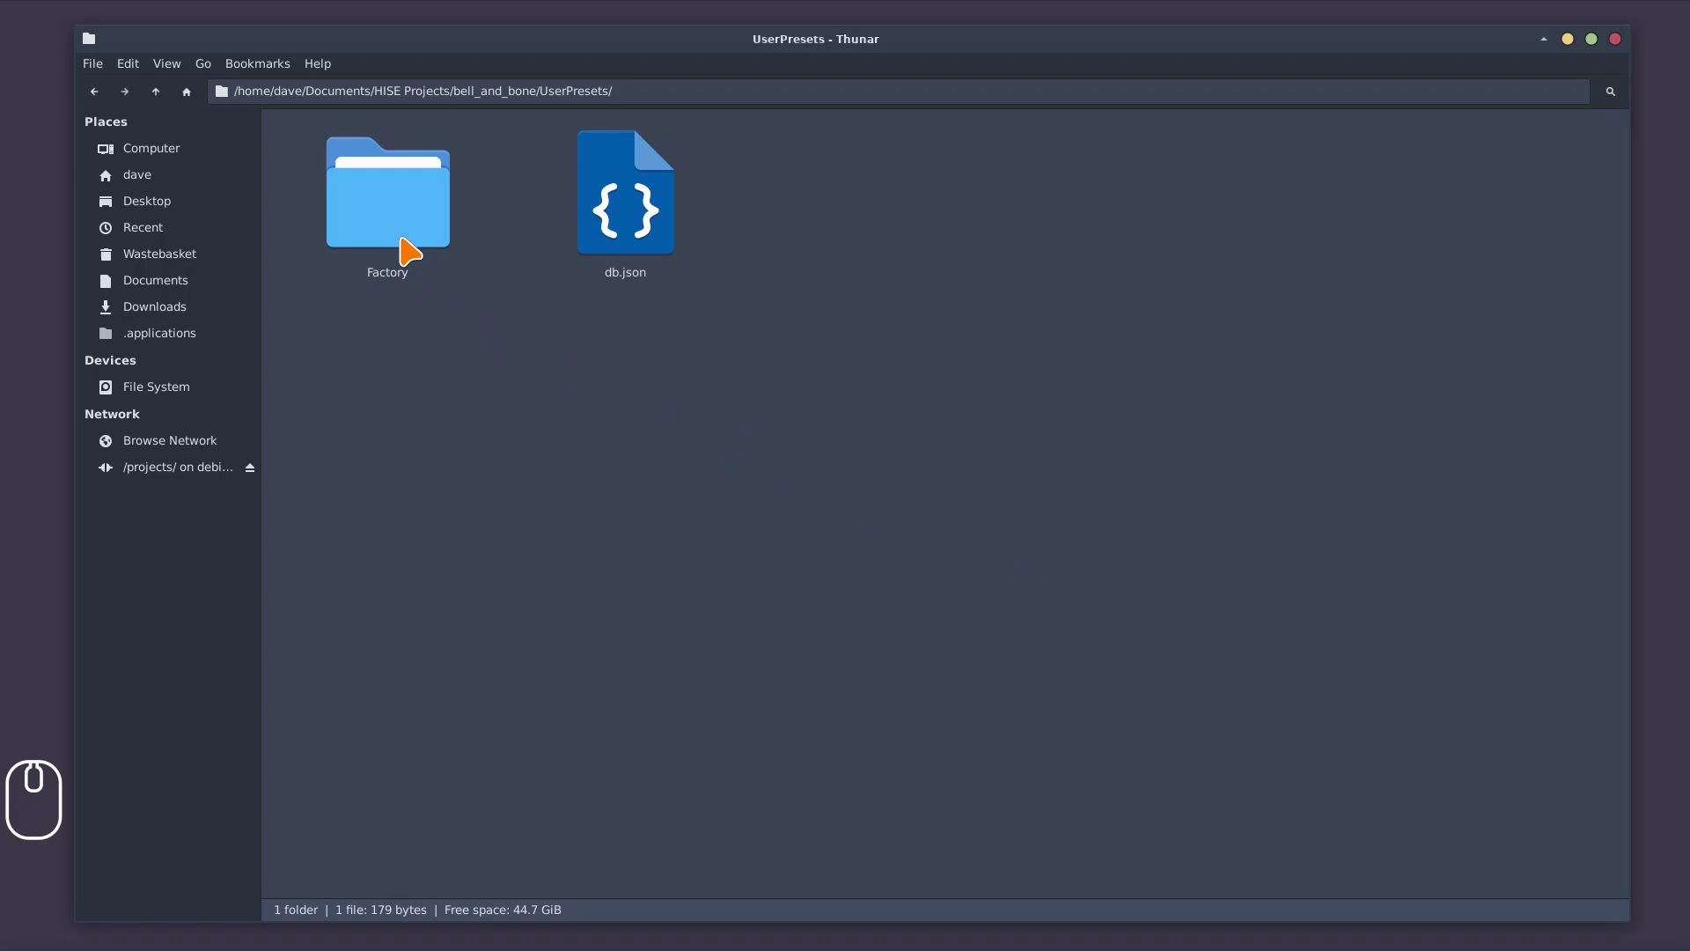
{"action": "double_click", "coordinate": [416, 241]}
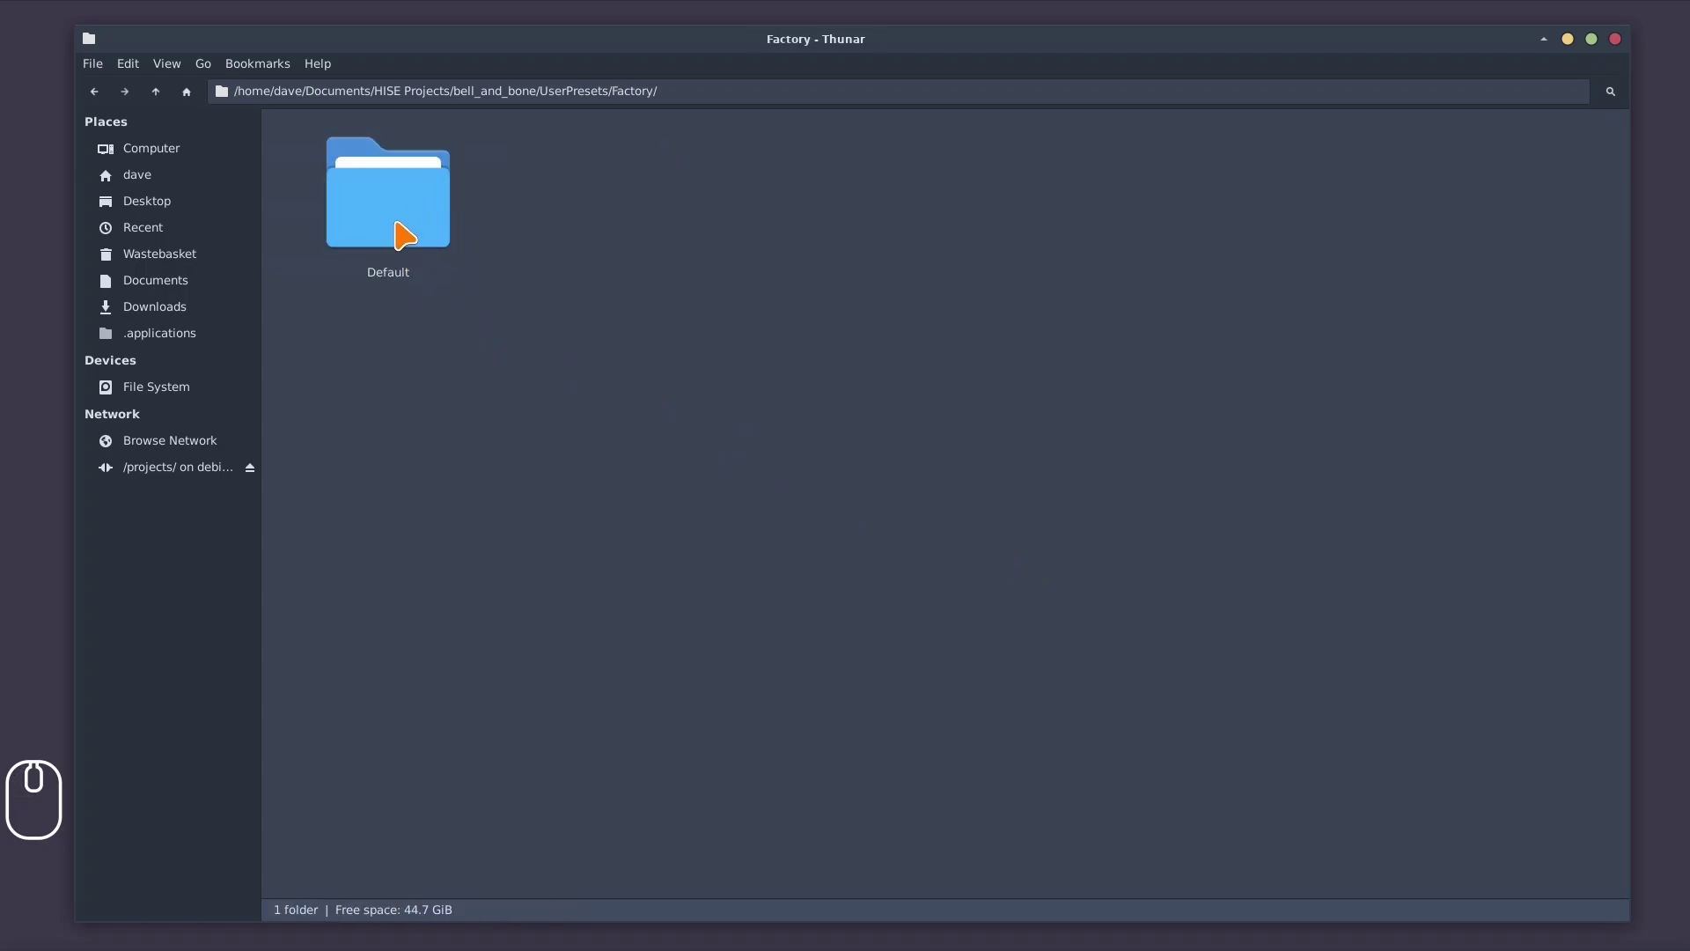
{"action": "left_click", "coordinate": [410, 224]}
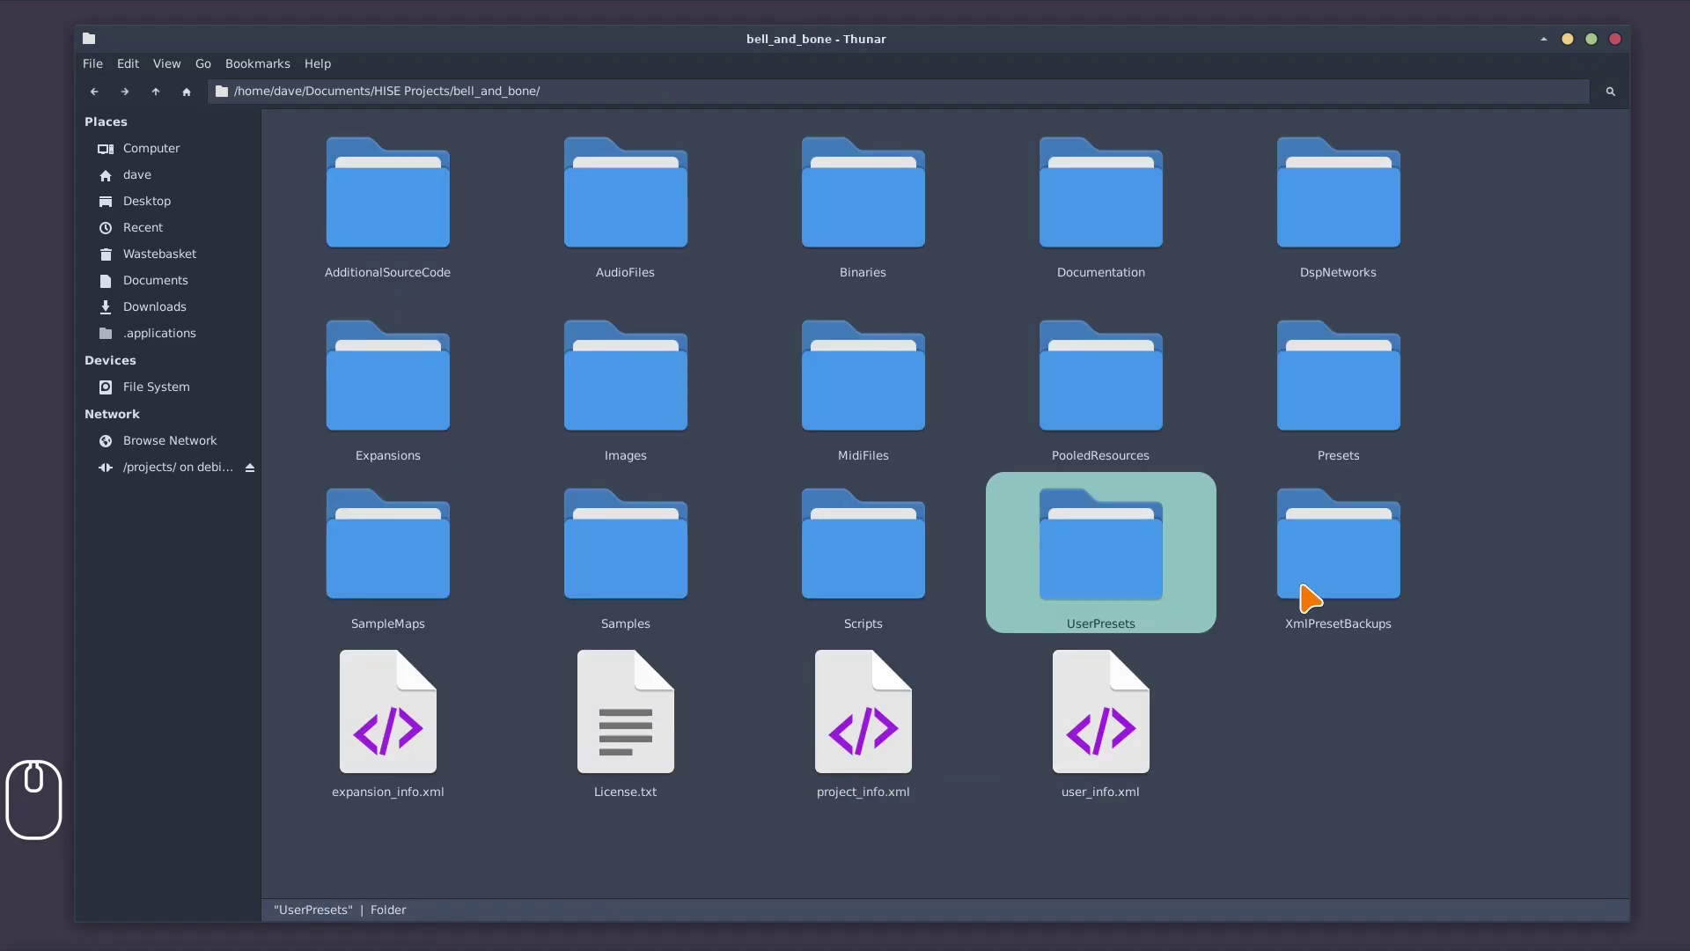
Browse XmlPresetBackups with bellAndBone.xml and the bellAndBoneUIData folder's bellAndBoneDesktop.xml
{"action": "left_click", "coordinate": [1354, 580]}
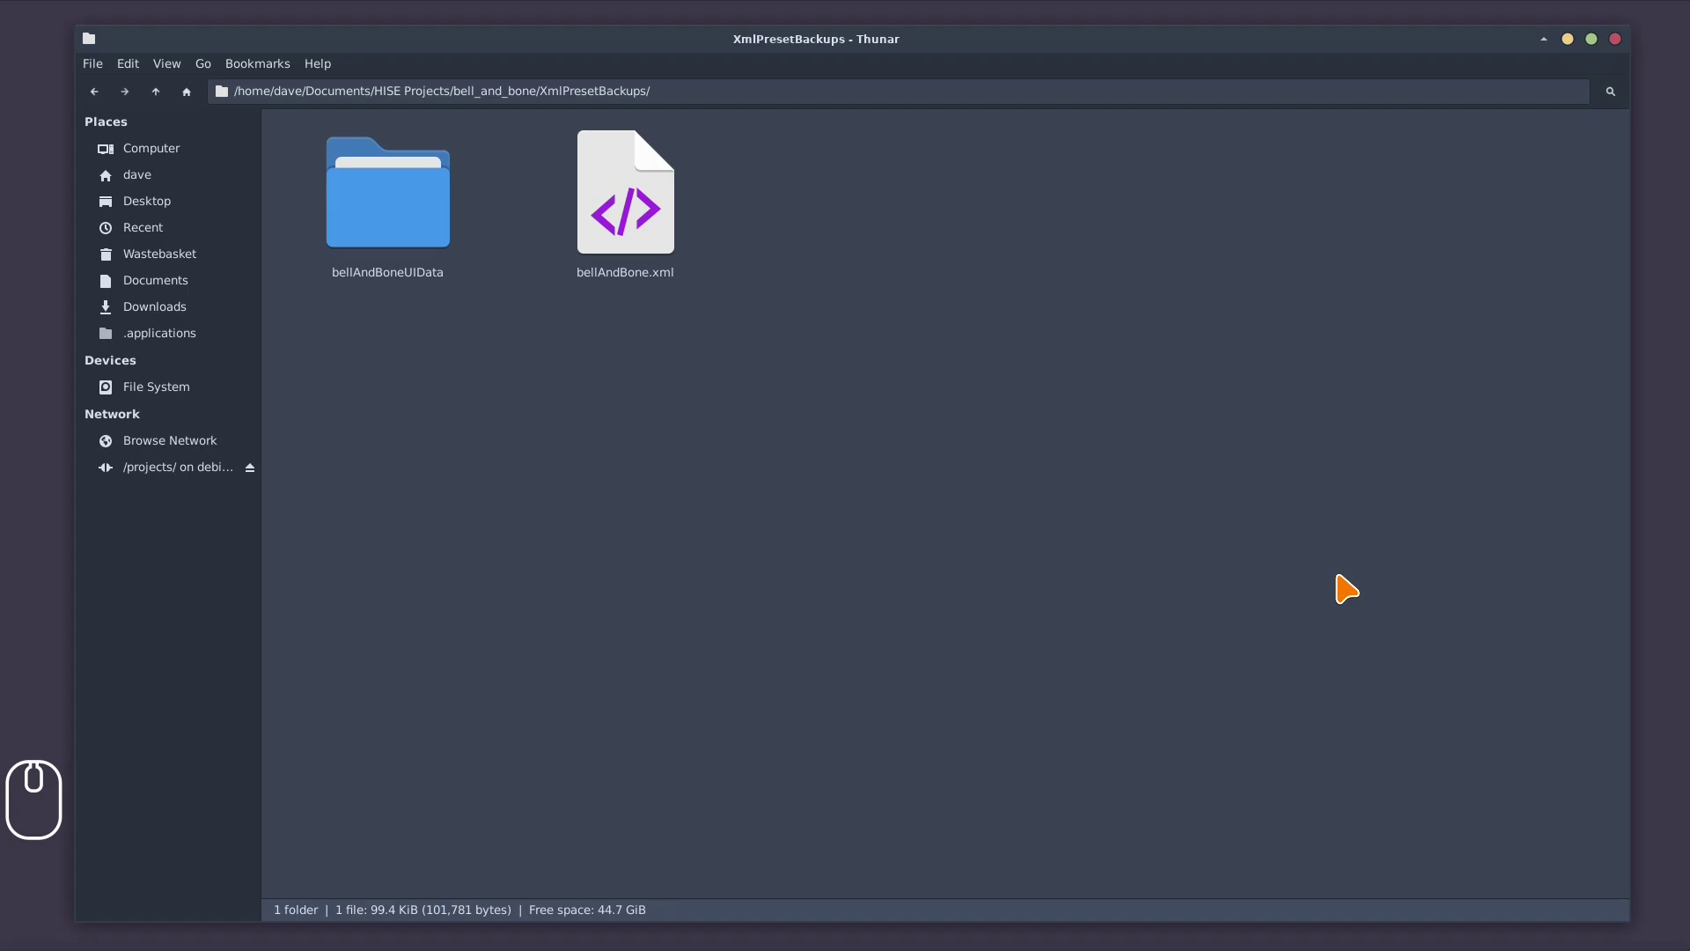
{"action": "left_click", "coordinate": [388, 193]}
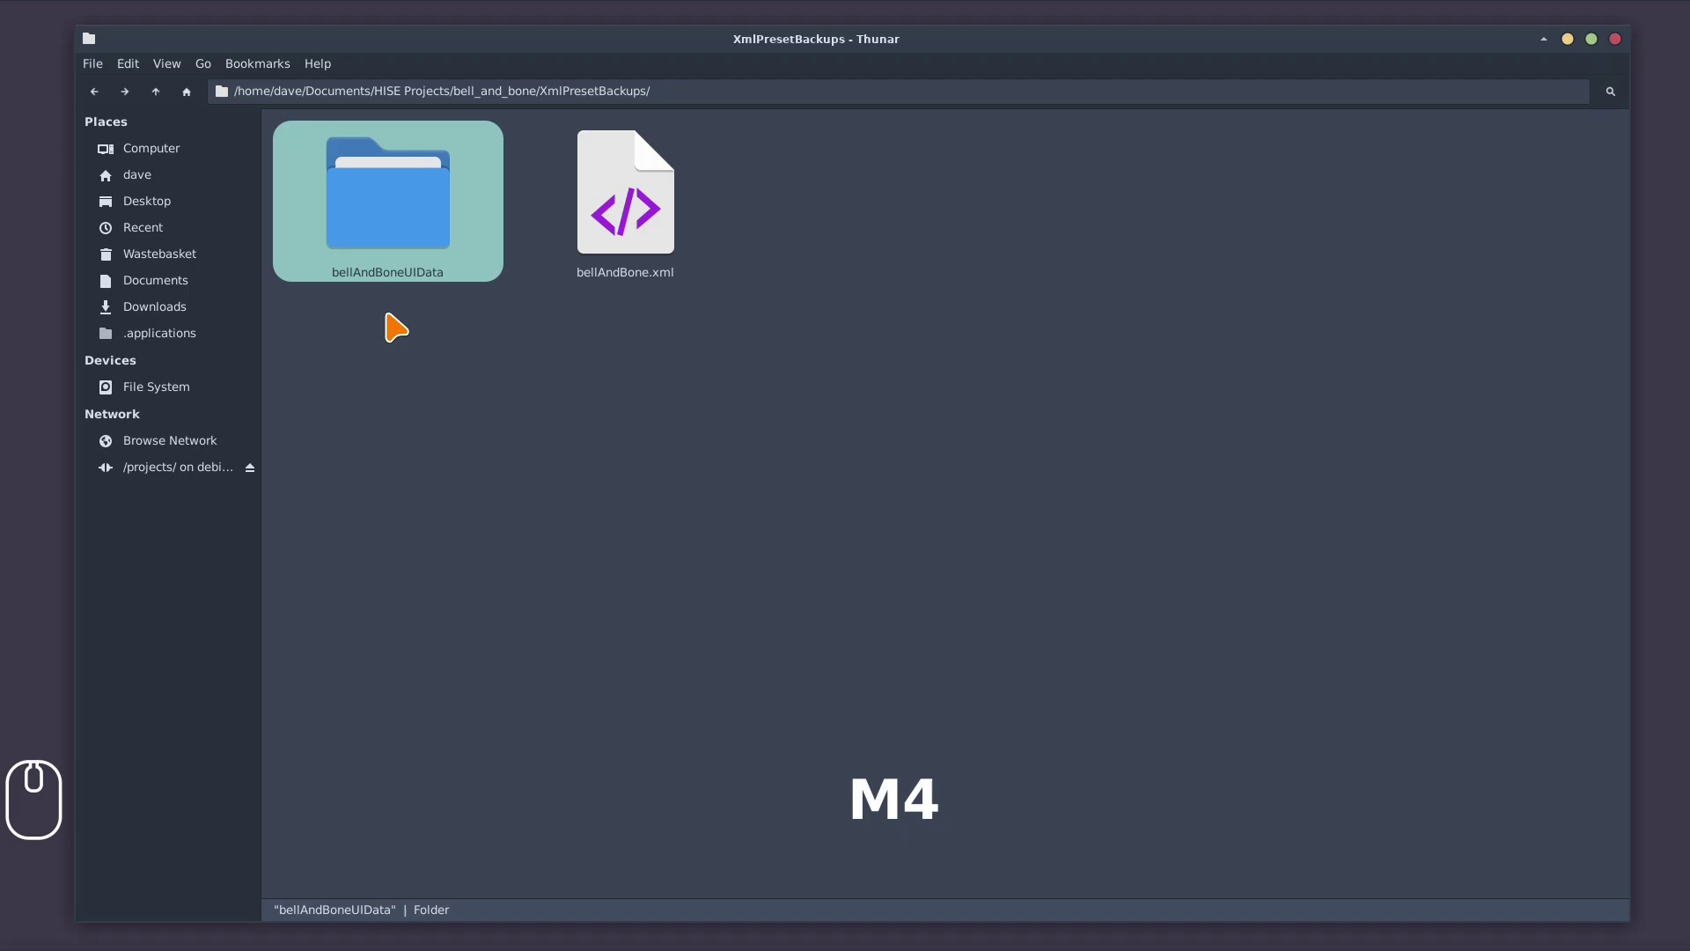
{"action": "double_click", "coordinate": [401, 316]}
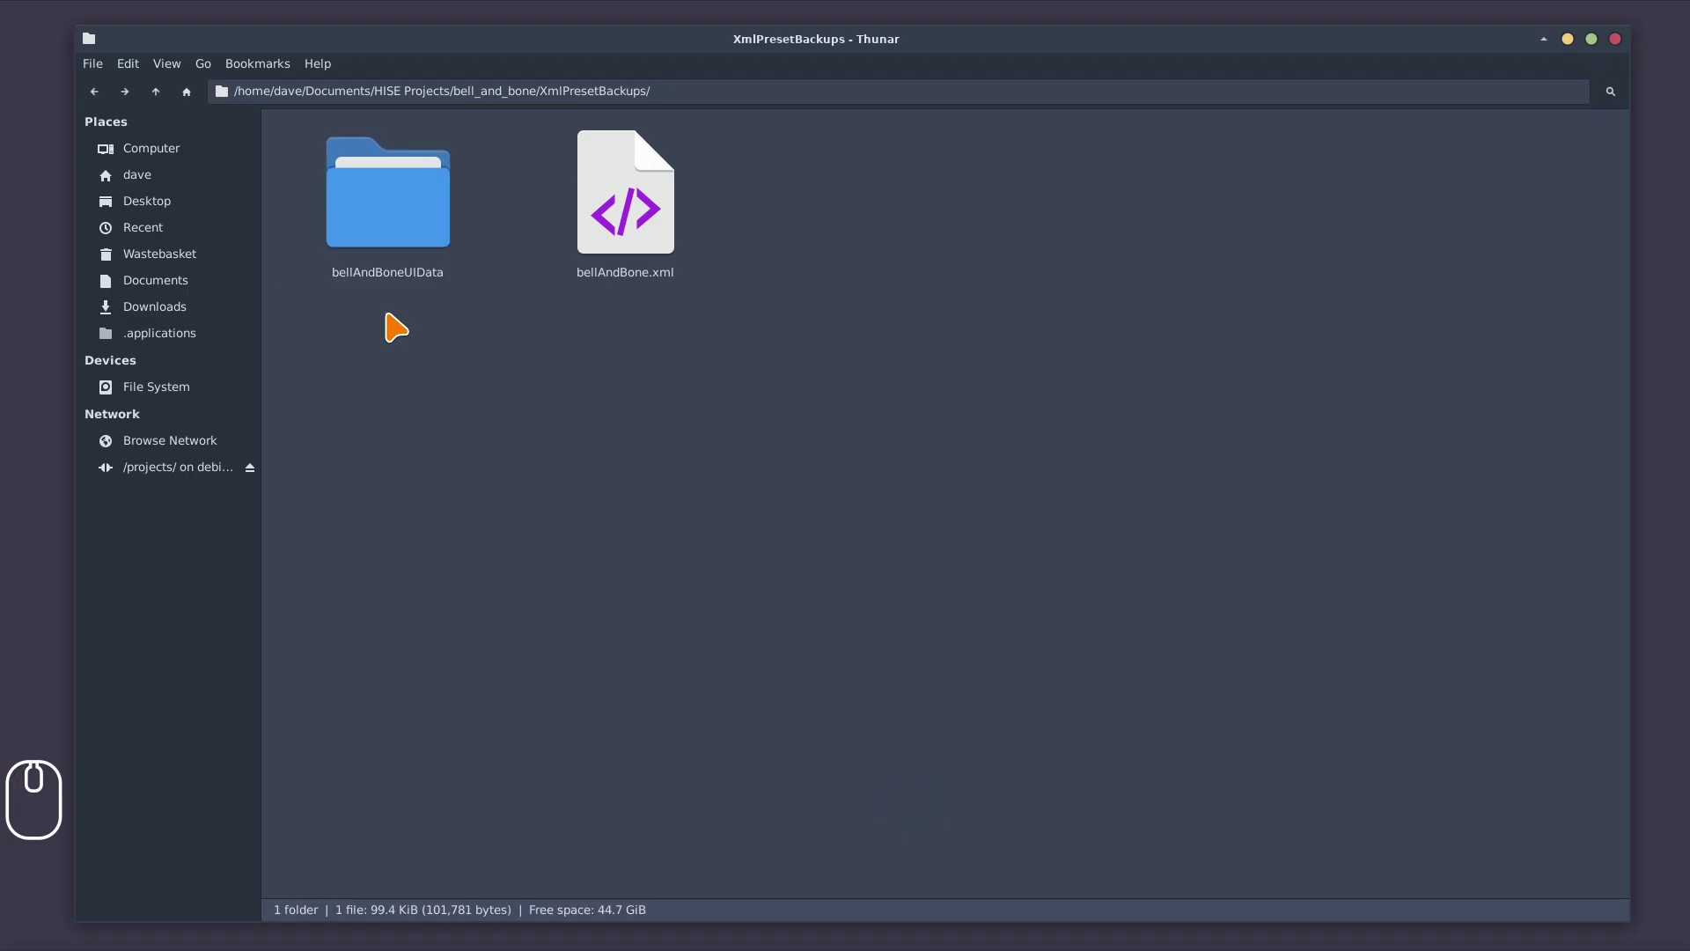